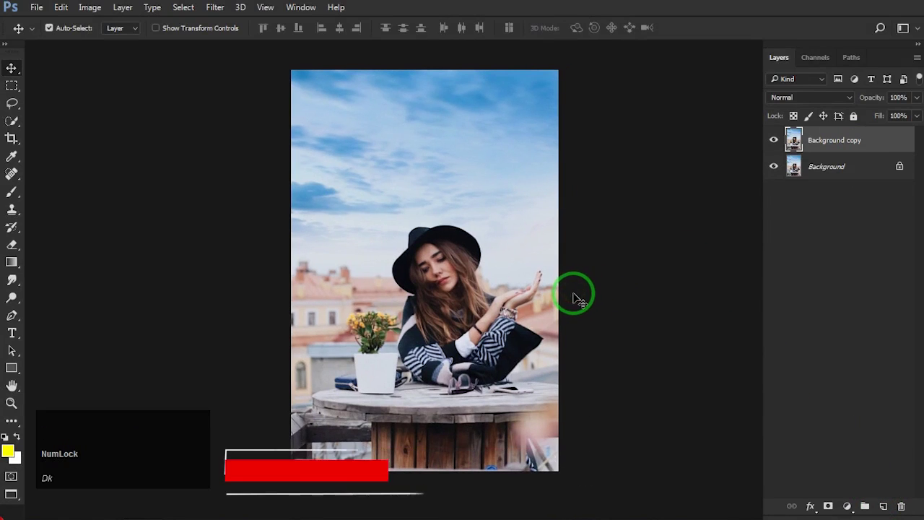
Add a Color Lookup adjustment layer using the LateSunset.3DL look for warm sunset tones
text(dk)
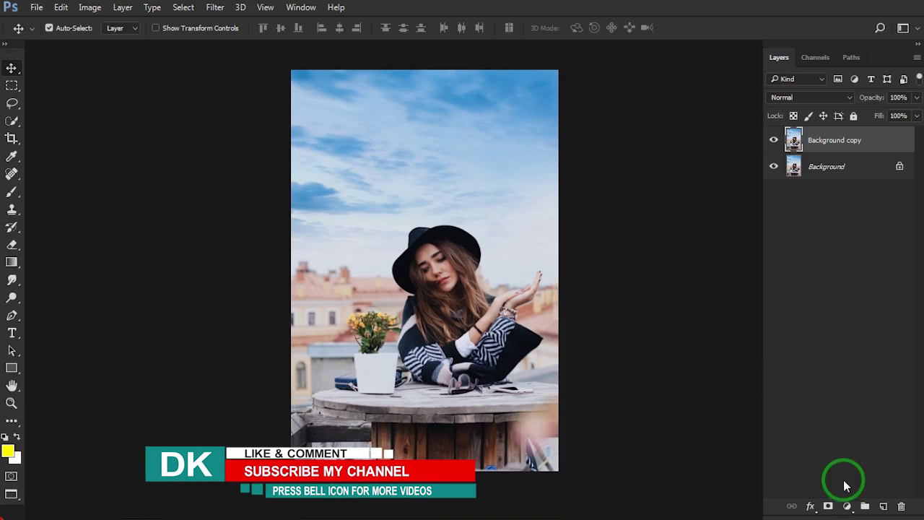
click(851, 510)
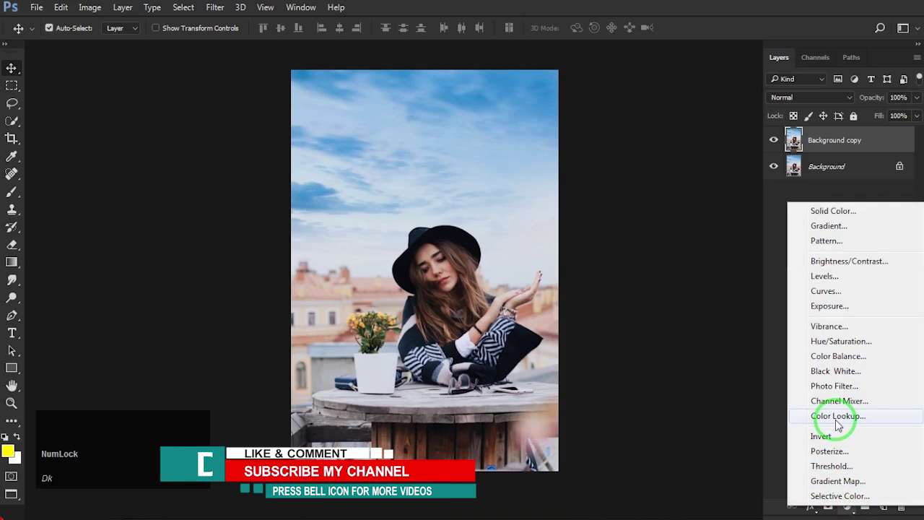
text(dk)
click(838, 423)
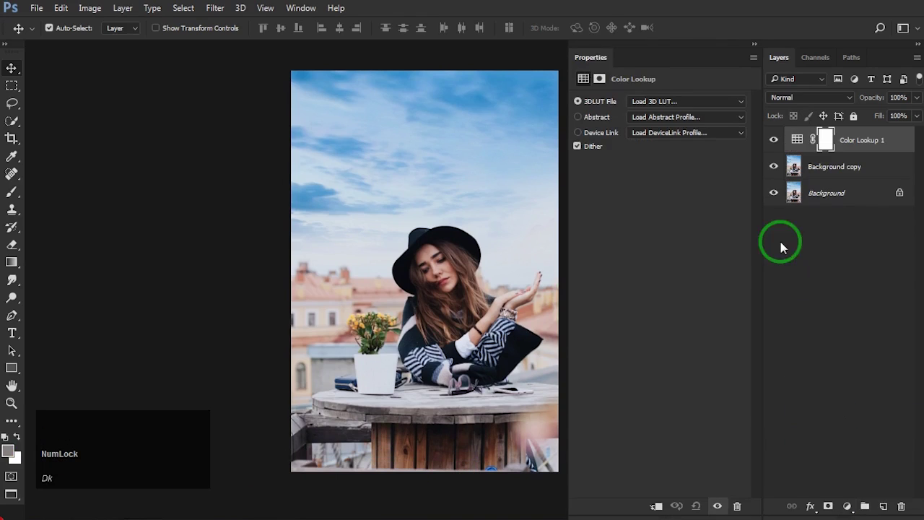
click(740, 103)
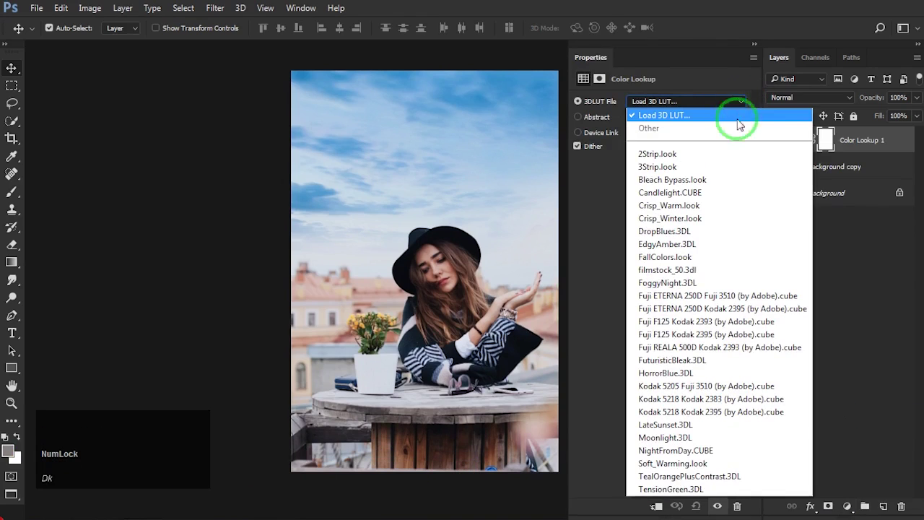
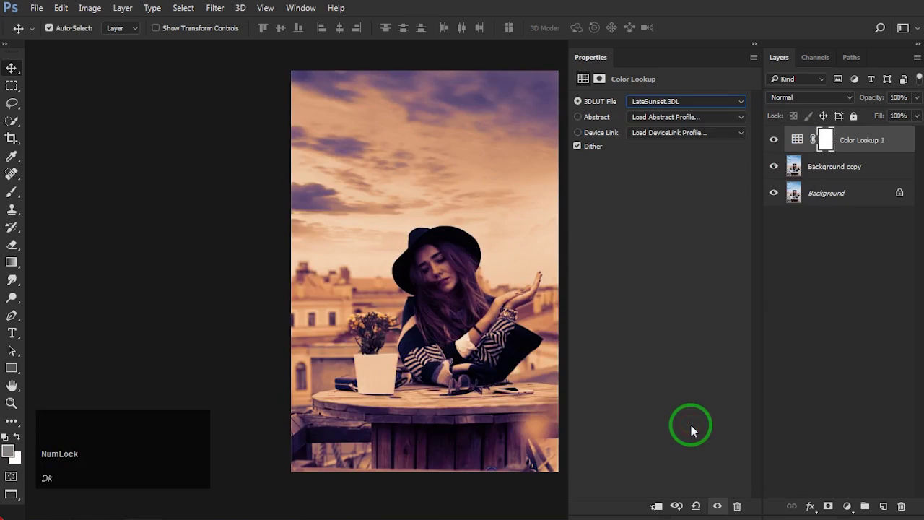
click(757, 52)
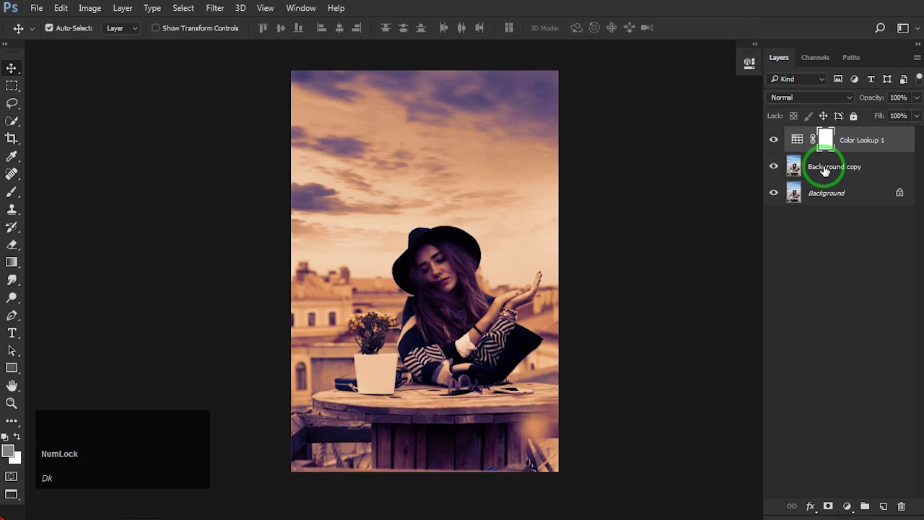
Add a Curves adjustment above Background copy with the curve raised to brighten the photo
text(dk)
click(826, 171)
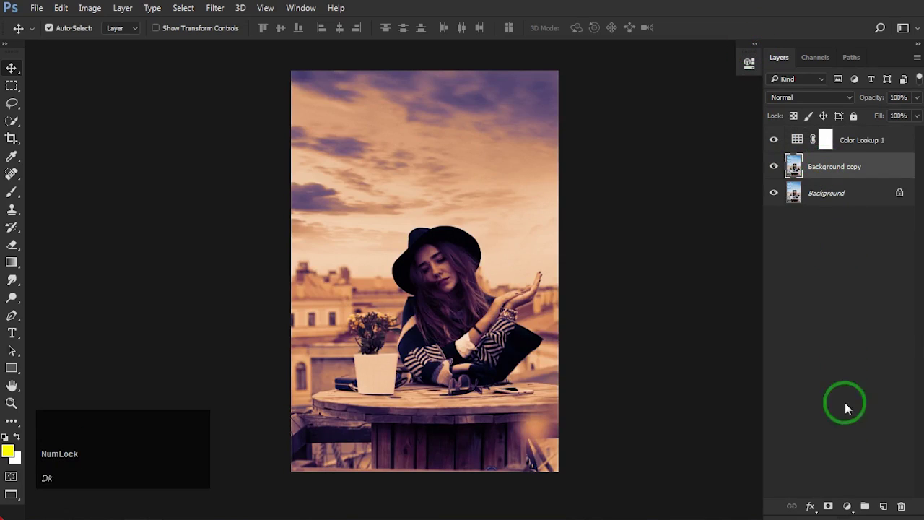
click(848, 509)
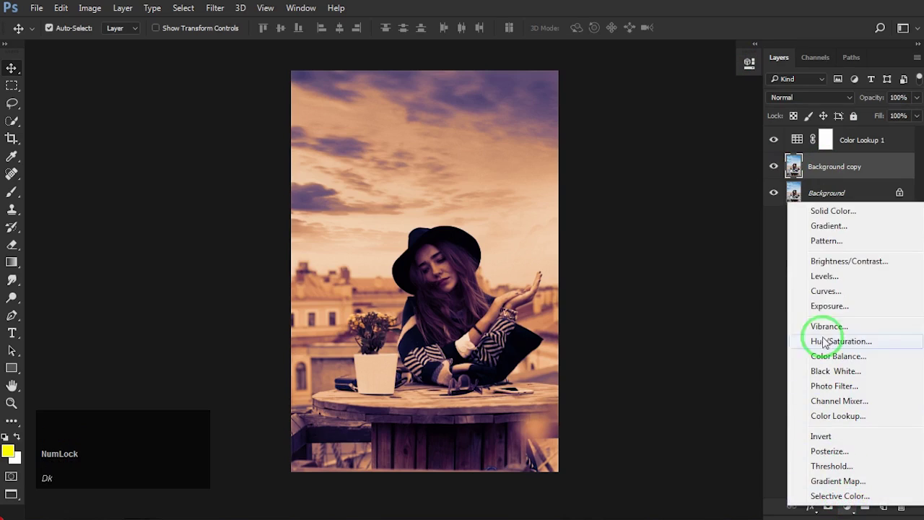
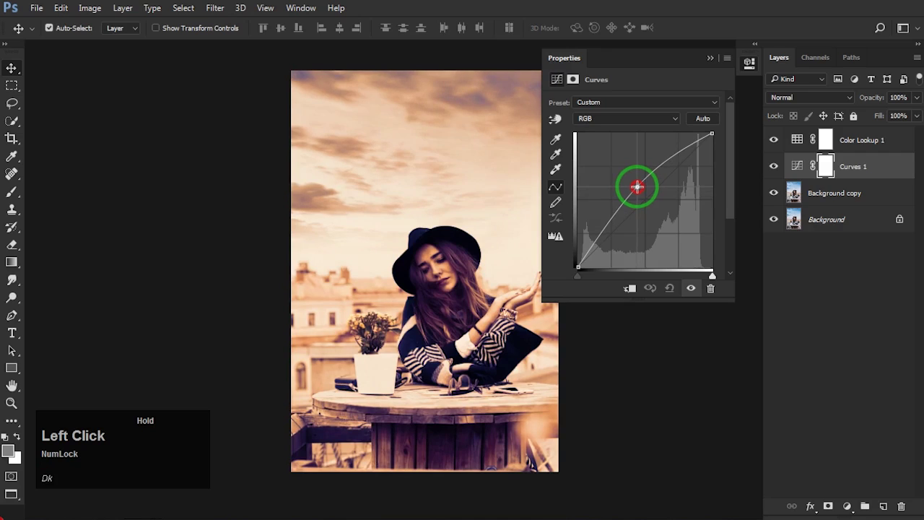
click(713, 60)
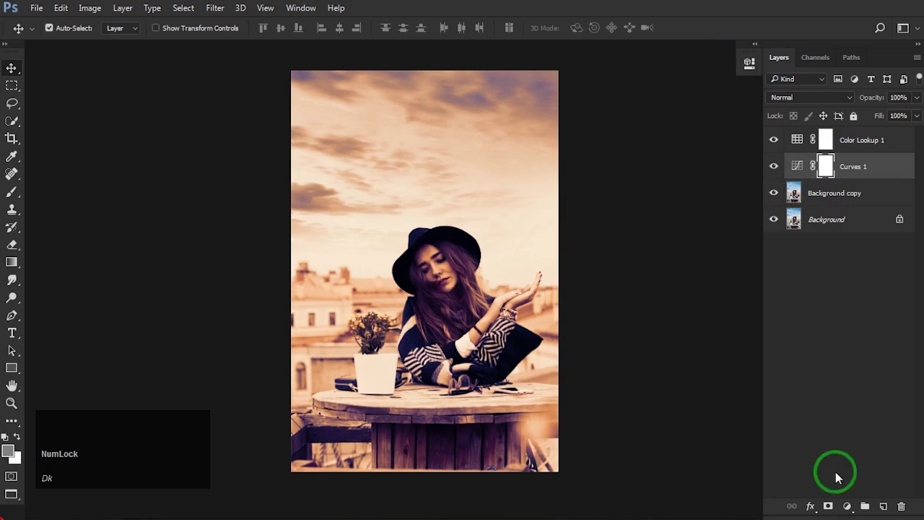
Add a Levels adjustment with input black at 14 and white at 242 for punchier contrast
text(dk)
click(846, 510)
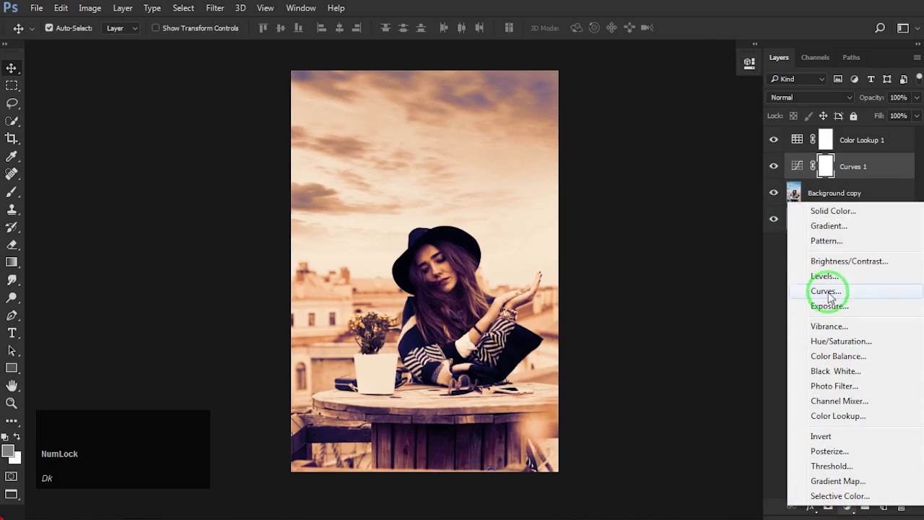
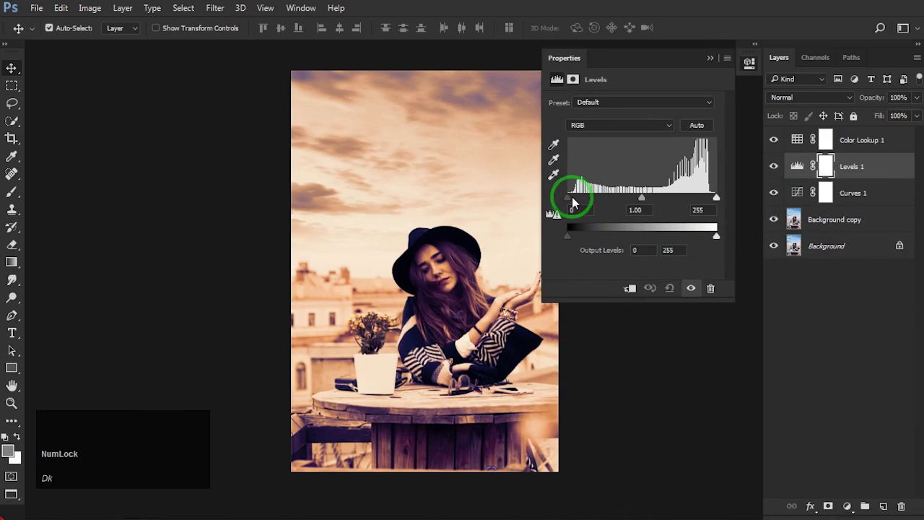
click(579, 199)
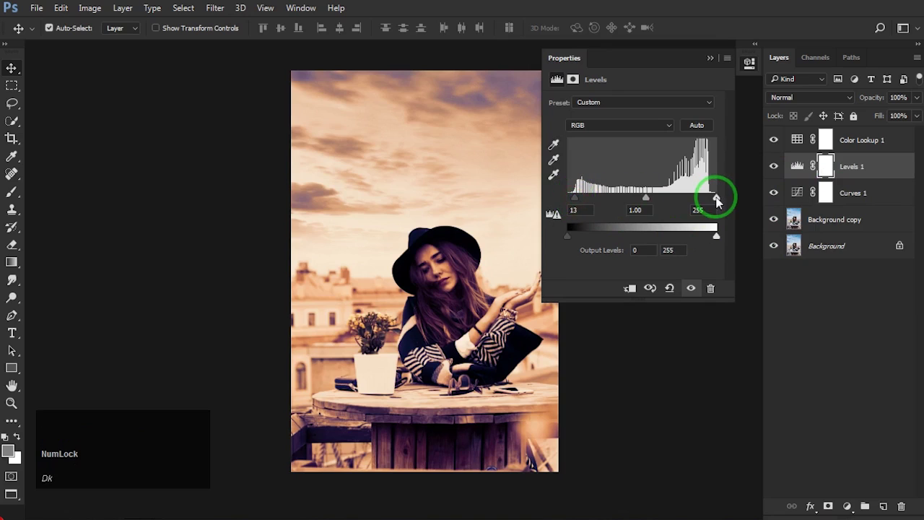
drag(720, 200, 705, 198)
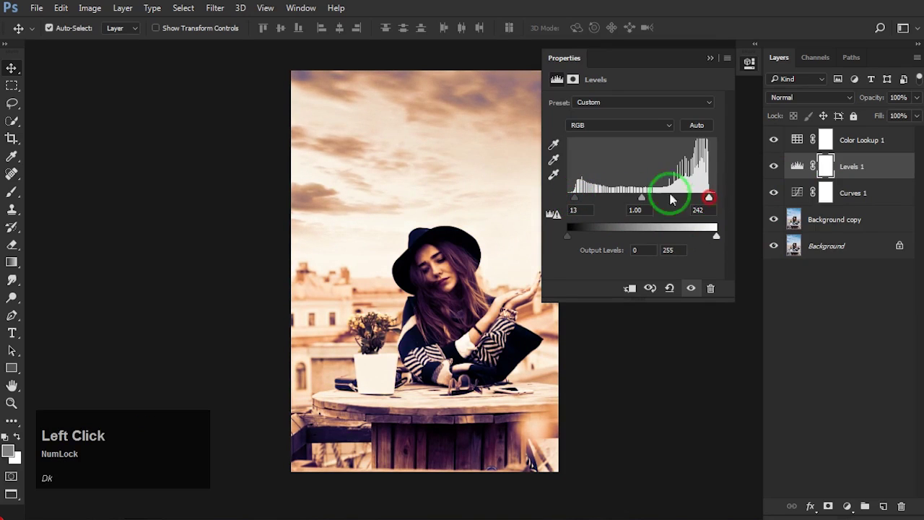
click(579, 199)
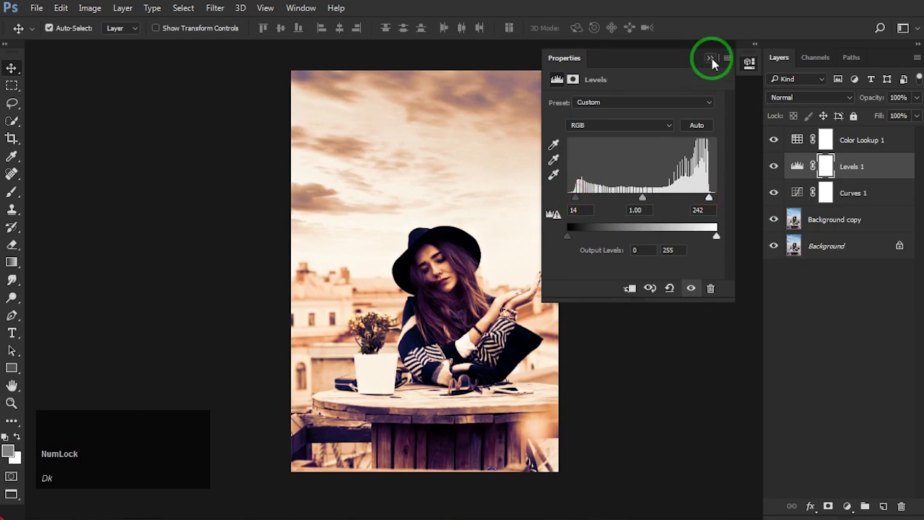
click(712, 61)
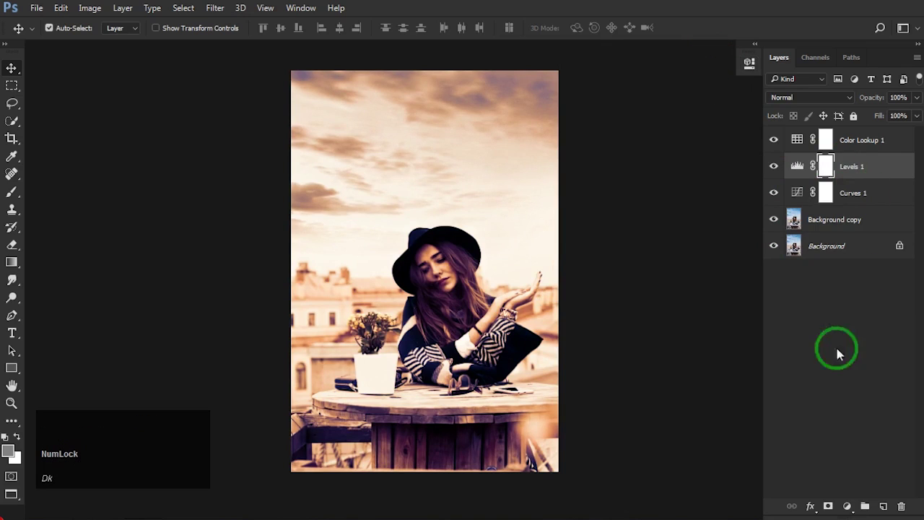
Add a Color Balance adjustment shifting midtones Magenta/Green to +68
click(850, 508)
click(834, 359)
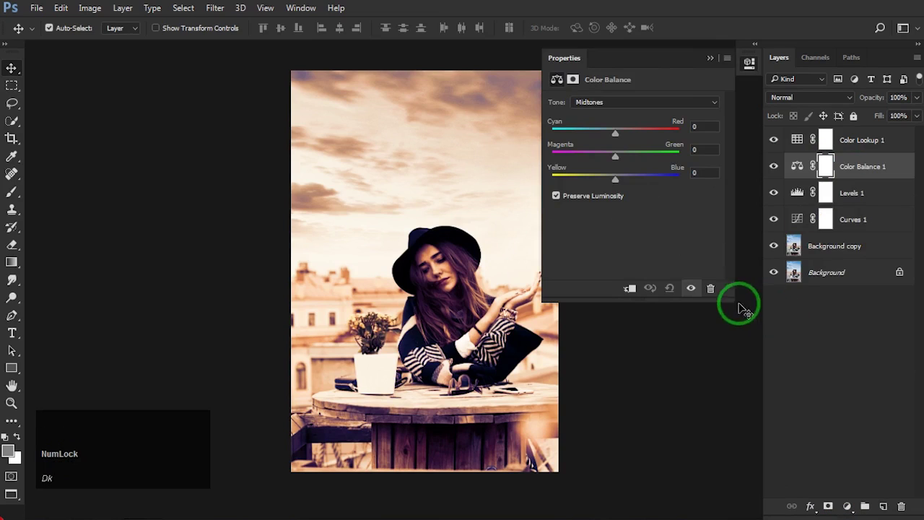
drag(618, 157, 658, 157)
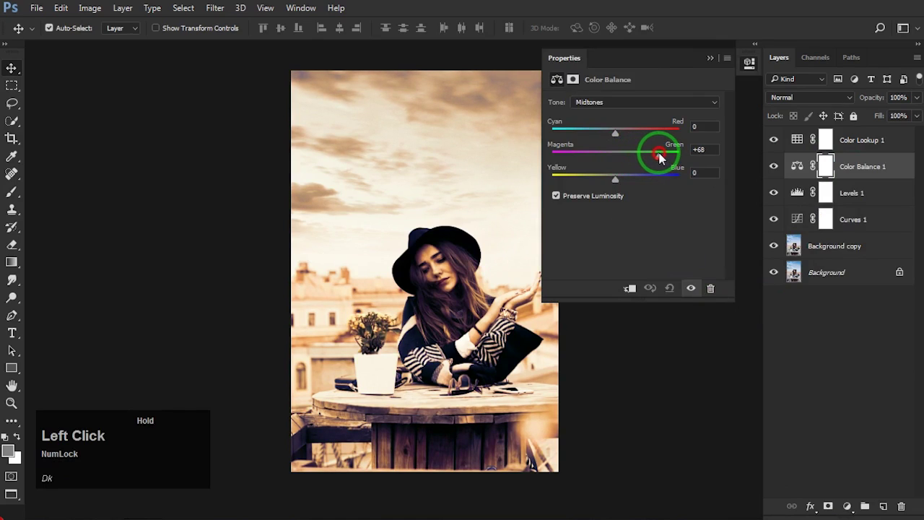
double_click(711, 60)
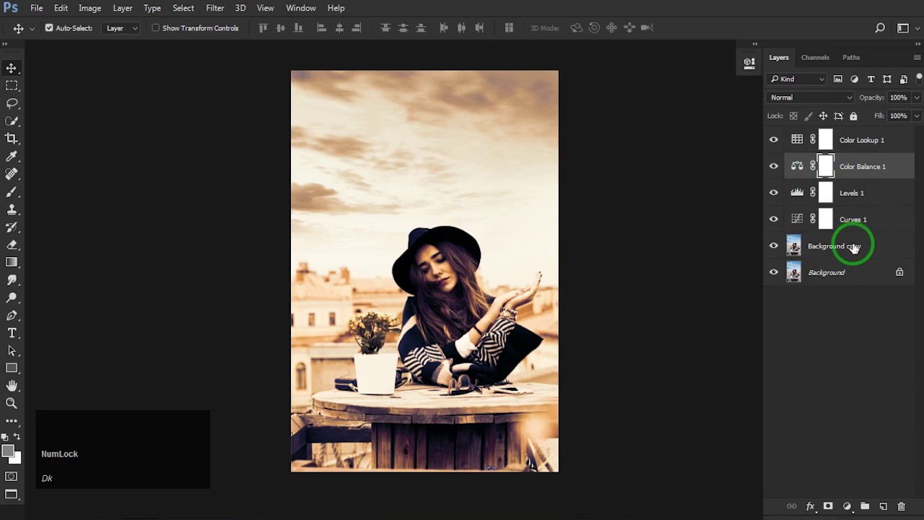
Merge Color Balance, Levels, Curves and Background copy into one layer and compare the result
text(dk)
click(857, 247)
right_click(850, 199)
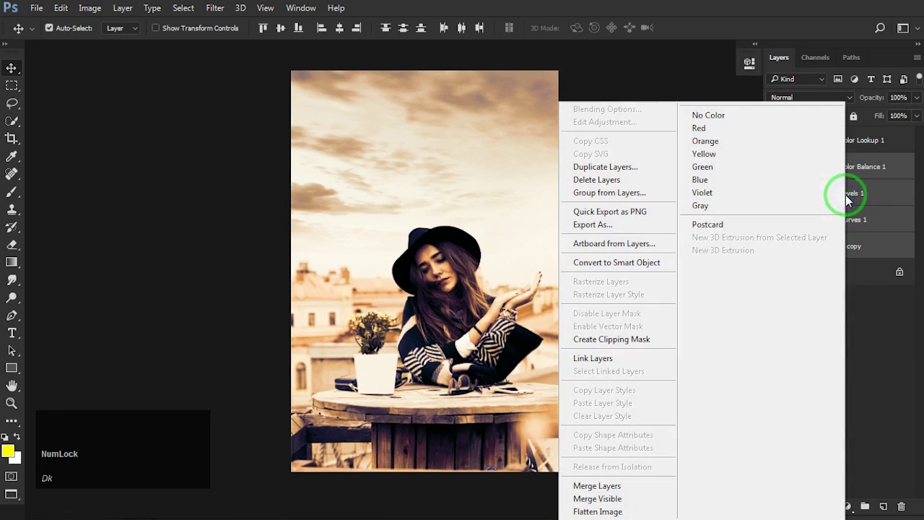
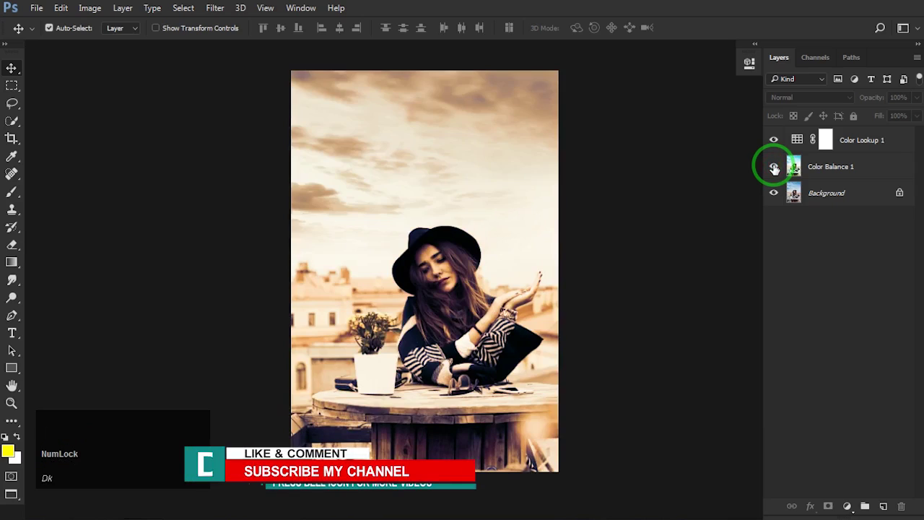
click(776, 169)
click(776, 169)
key(space)
click(613, 223)
key(space)
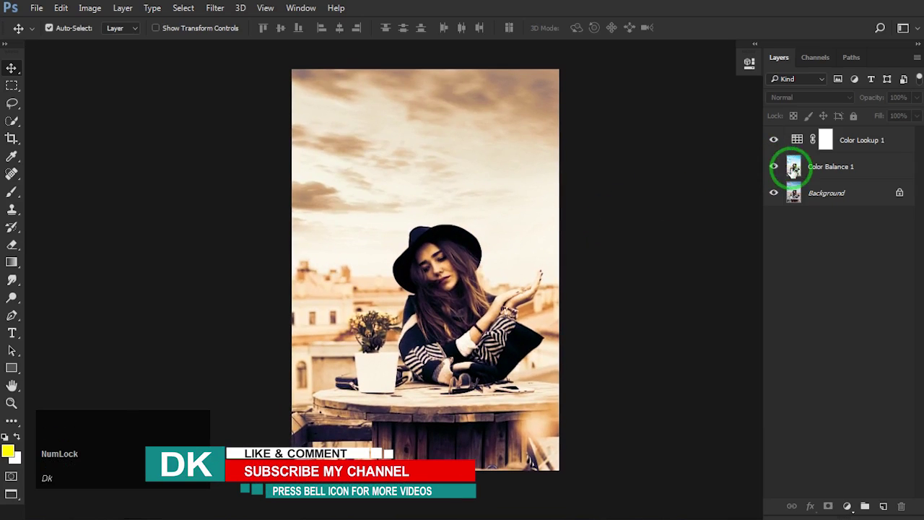
text(dk)
click(845, 164)
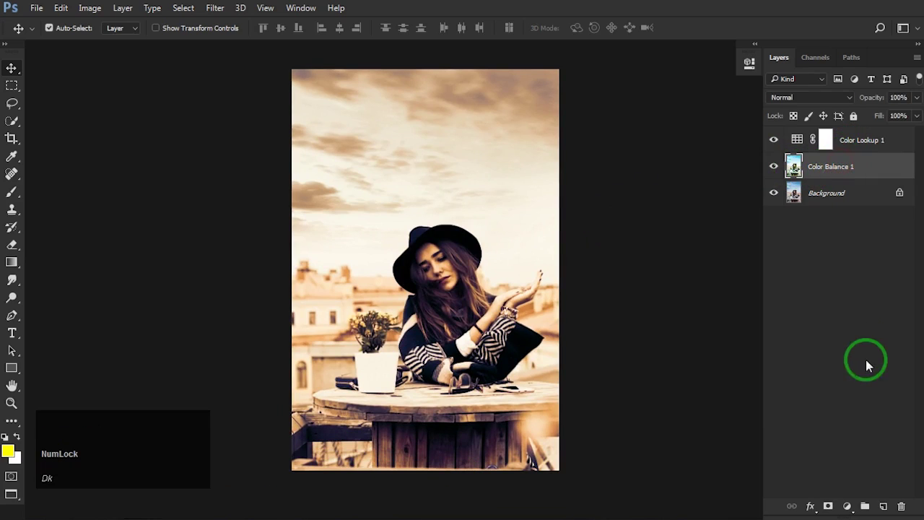
Add a Gradient Fill layer set to Radial style, angle 90 and scale 199%
click(851, 512)
click(832, 235)
click(683, 192)
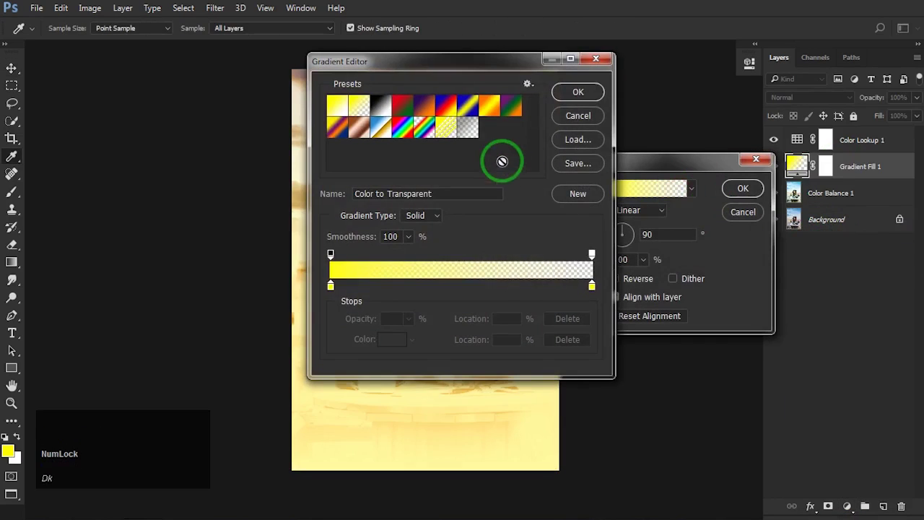
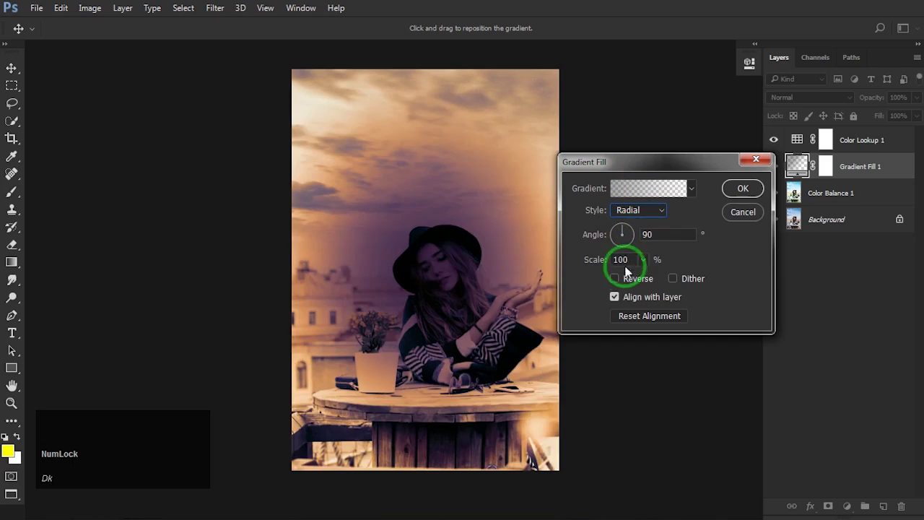
click(619, 281)
click(645, 263)
click(649, 280)
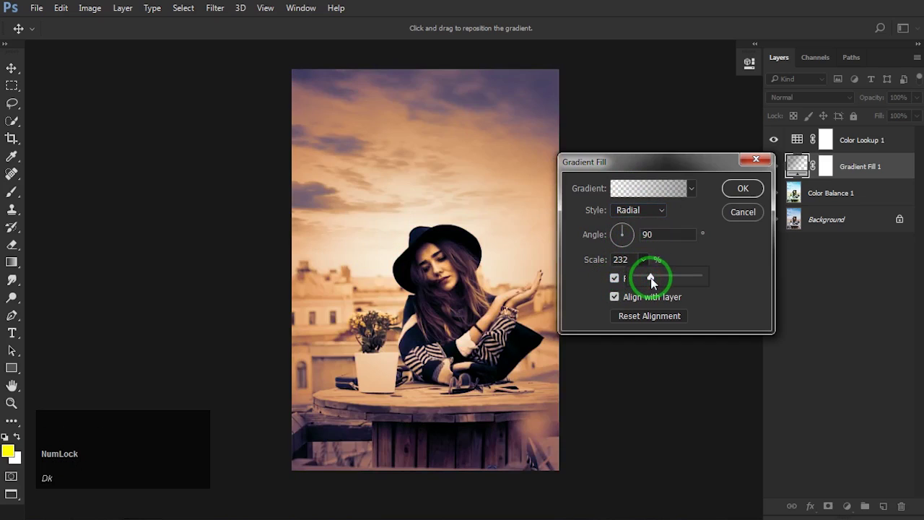
click(654, 281)
click(653, 281)
Reverse the gradient into a vignette, confirm it, and select the Color Balance 1 layer
click(448, 276)
text(dk)
click(452, 275)
click(449, 265)
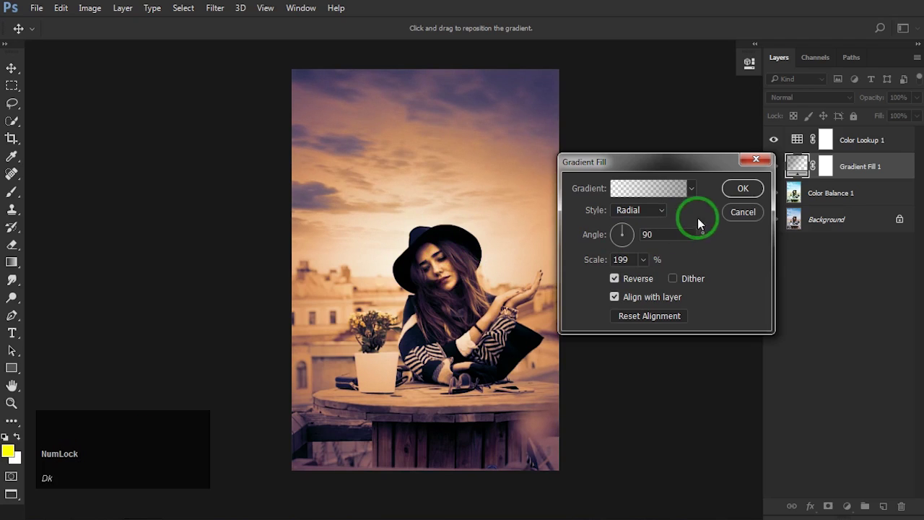
text(dk)
click(730, 194)
click(824, 199)
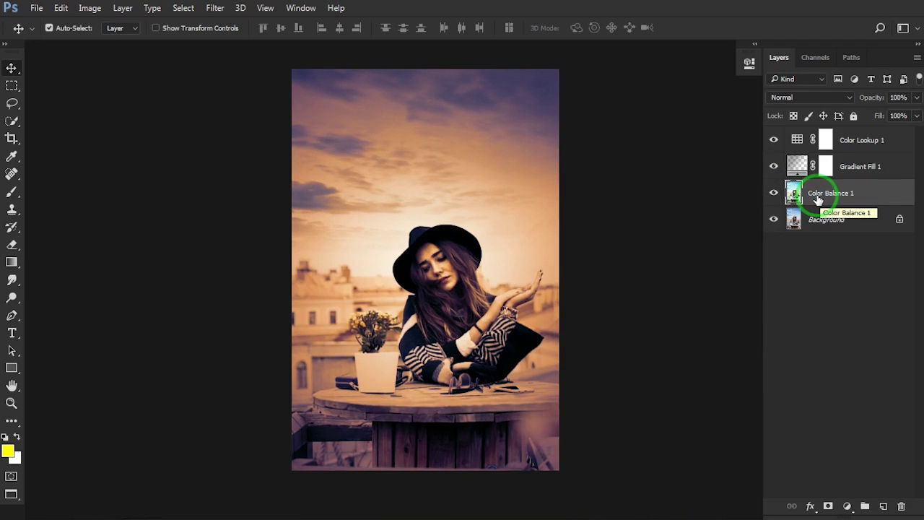
Lasso-select the woman's hat, hair and upper body and bring up Curves on the selection
click(15, 106)
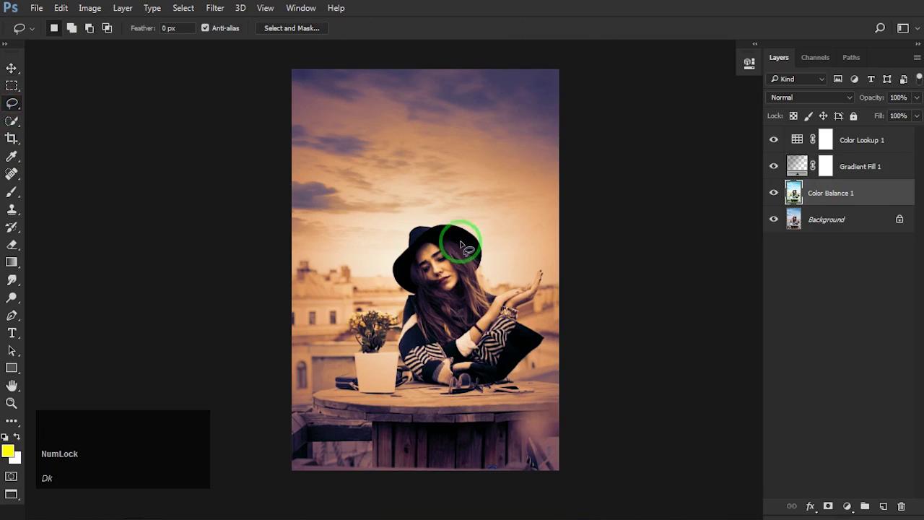
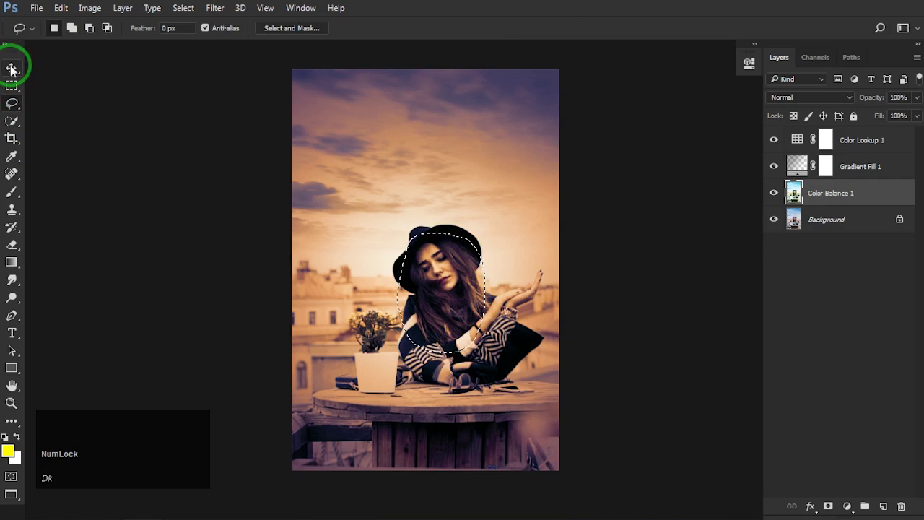
click(14, 68)
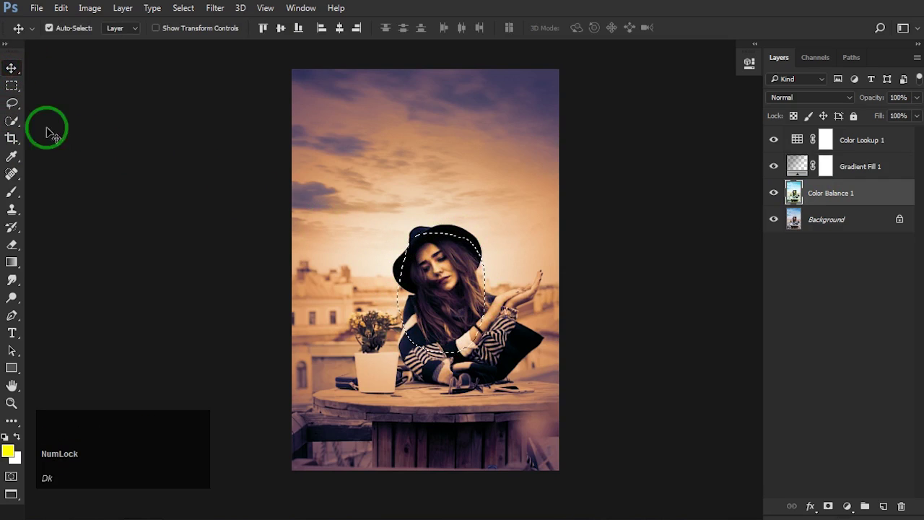
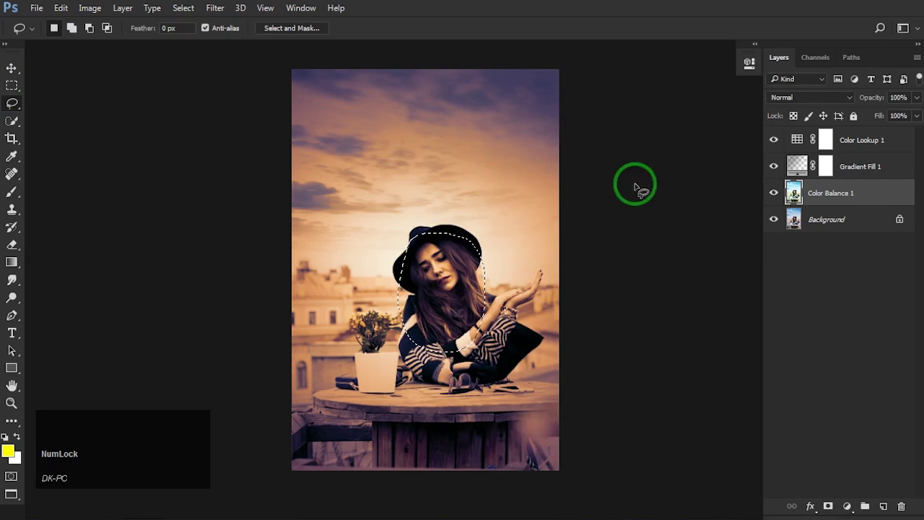
click(209, 7)
click(102, 52)
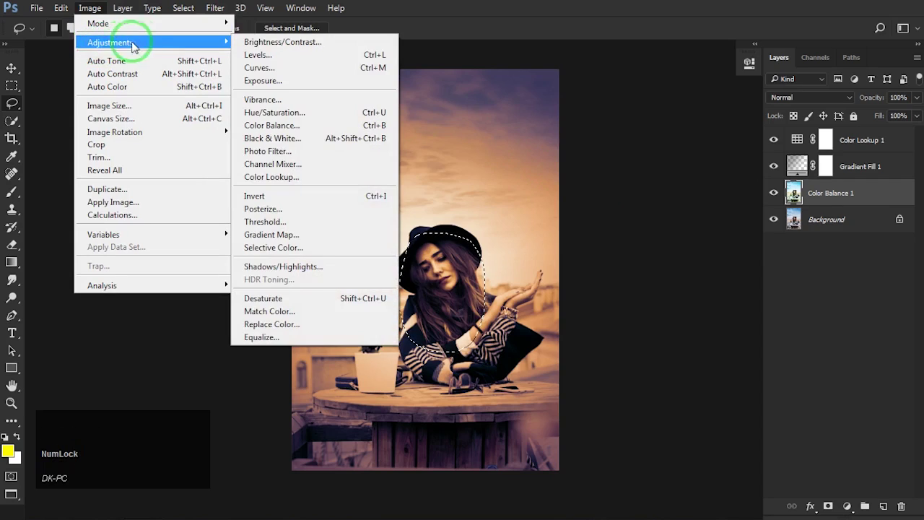
click(263, 72)
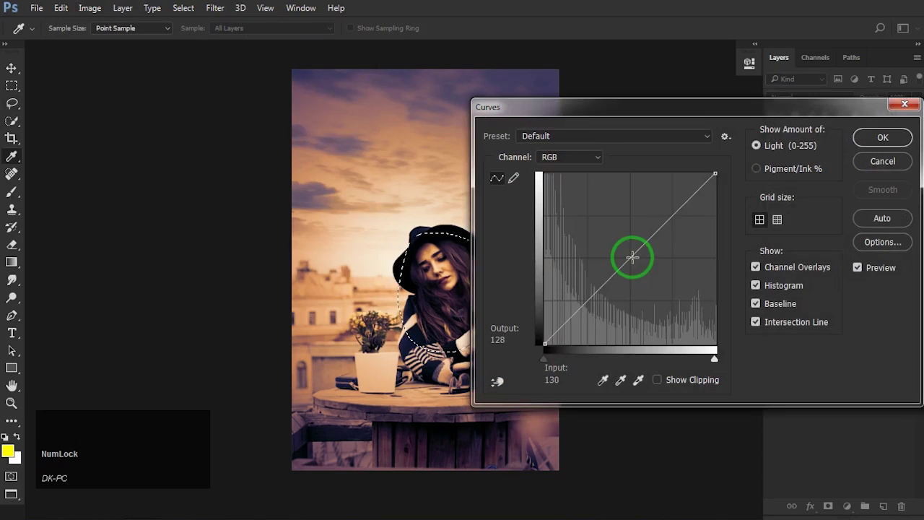
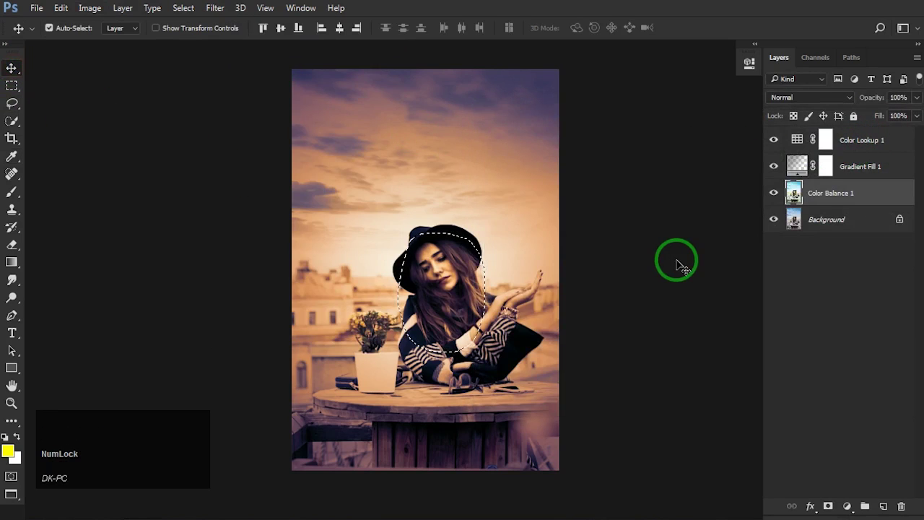
Deselect, then move the glowing orb layer from Untitled-1 into the photo and close that document
key(ctrl+d)
key(space)
click(522, 262)
key(space)
key(f)
key(f)
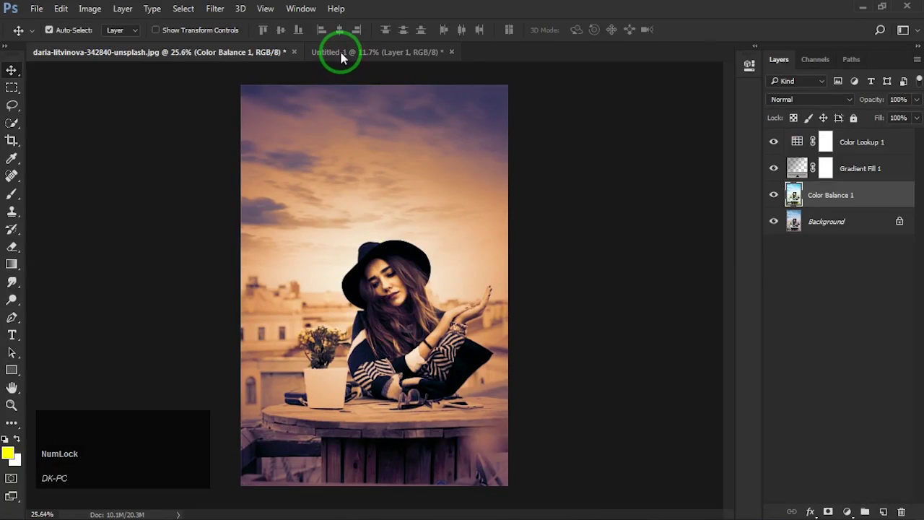
click(345, 55)
click(360, 54)
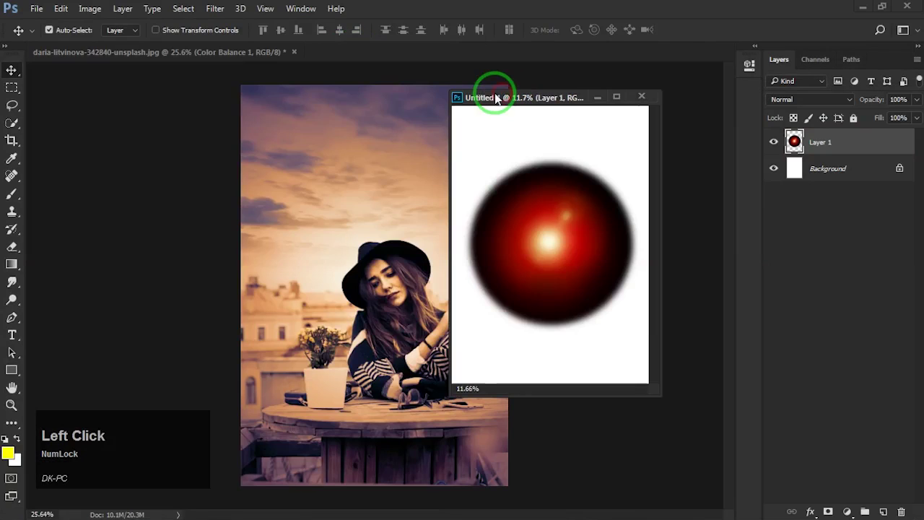
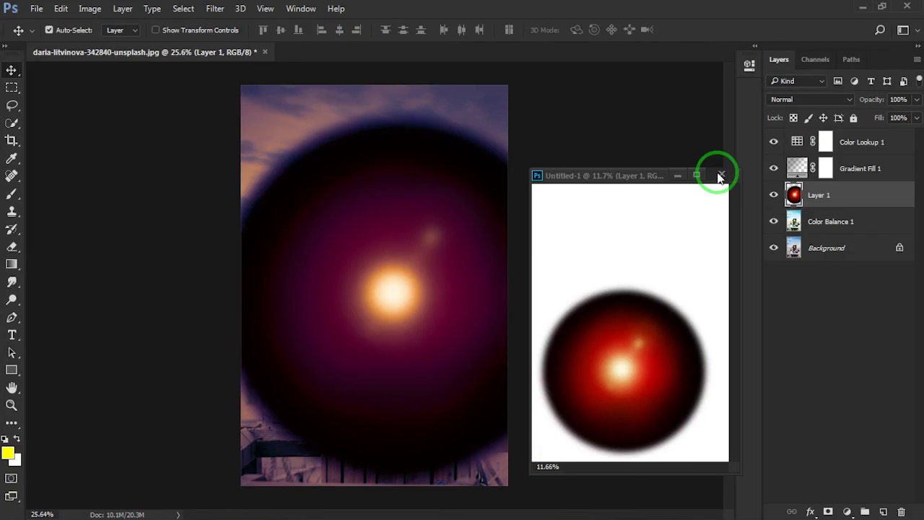
click(721, 175)
click(454, 214)
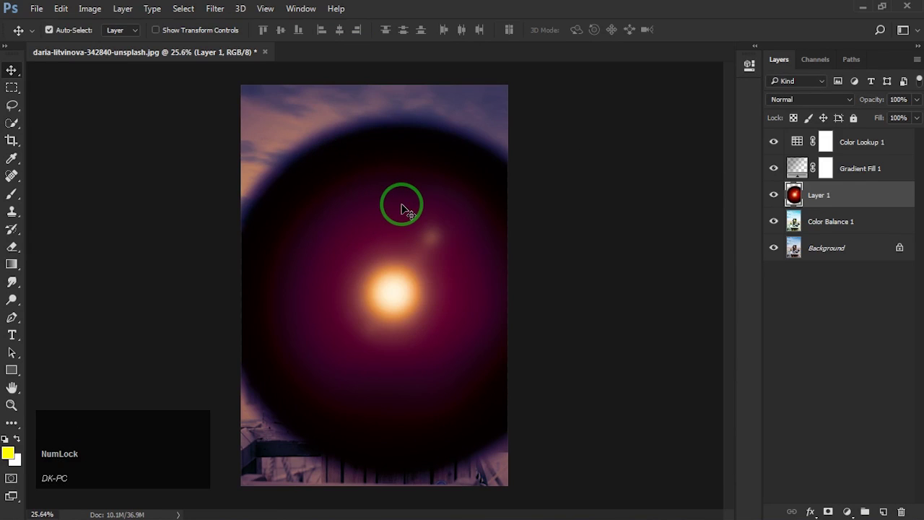
Scale the orb layer down to about 43% over the woman's head
key(ctrl+t)
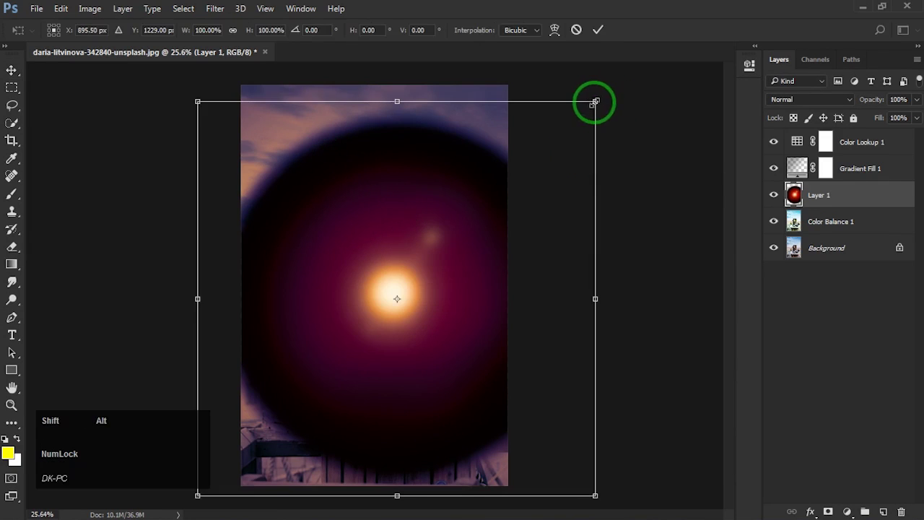
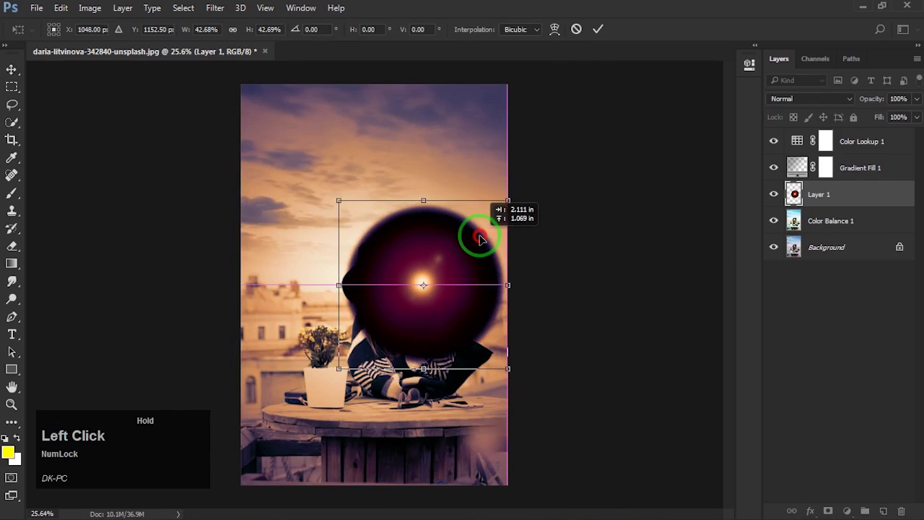
click(598, 37)
key(space)
click(457, 255)
key(space)
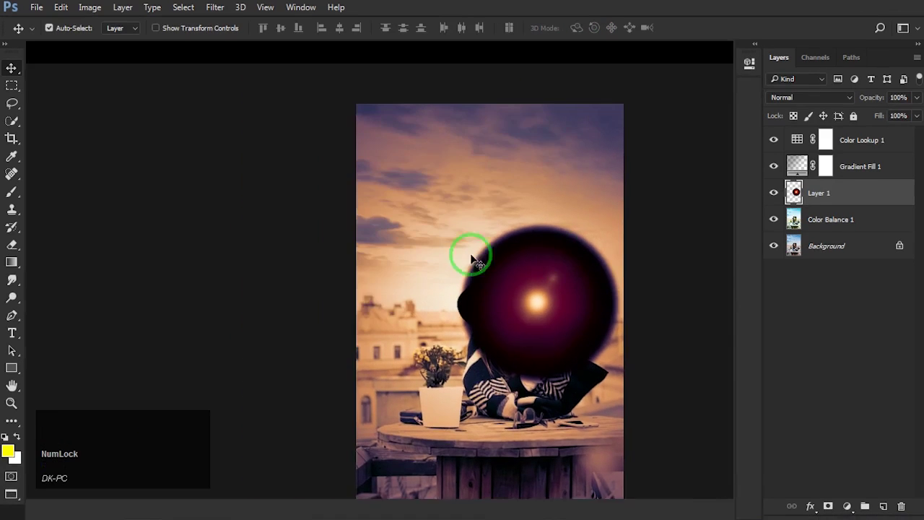
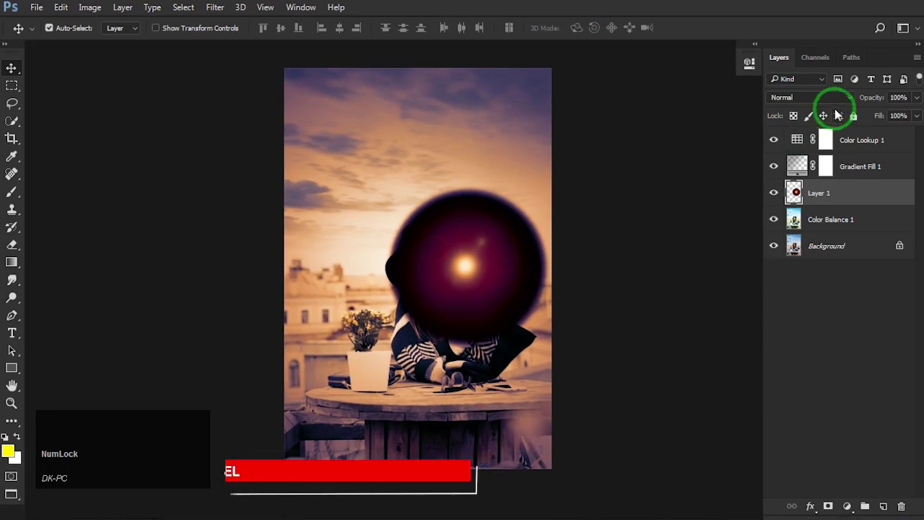
Set the orb to Screen blend mode and enlarge it into a soft sun glow beside her raised hands
click(850, 101)
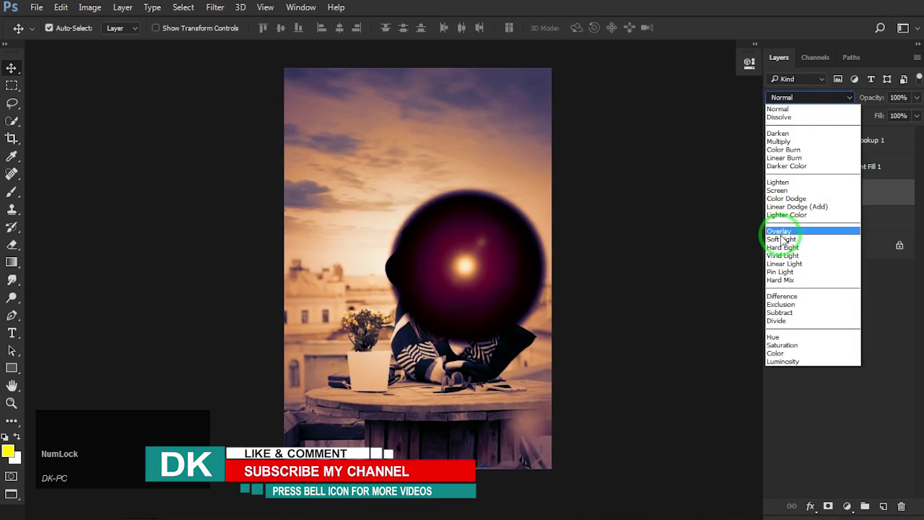
click(778, 197)
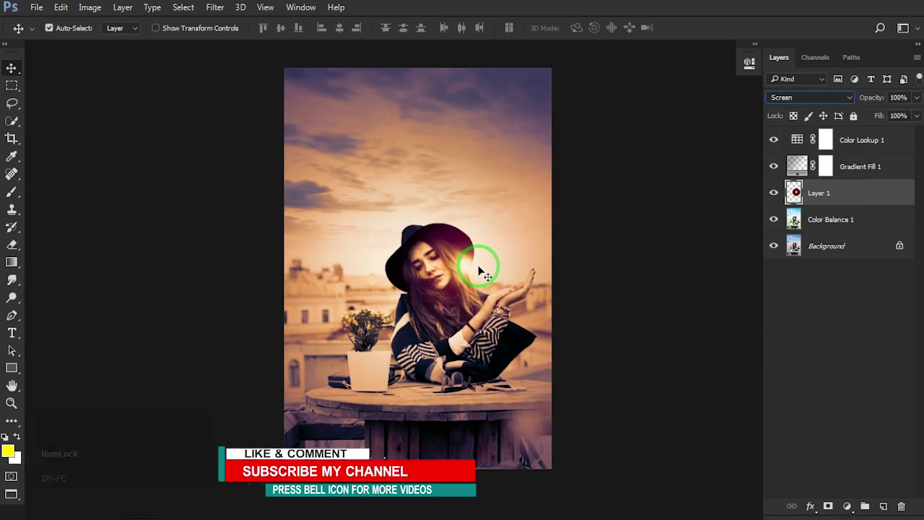
key(ctrl+t)
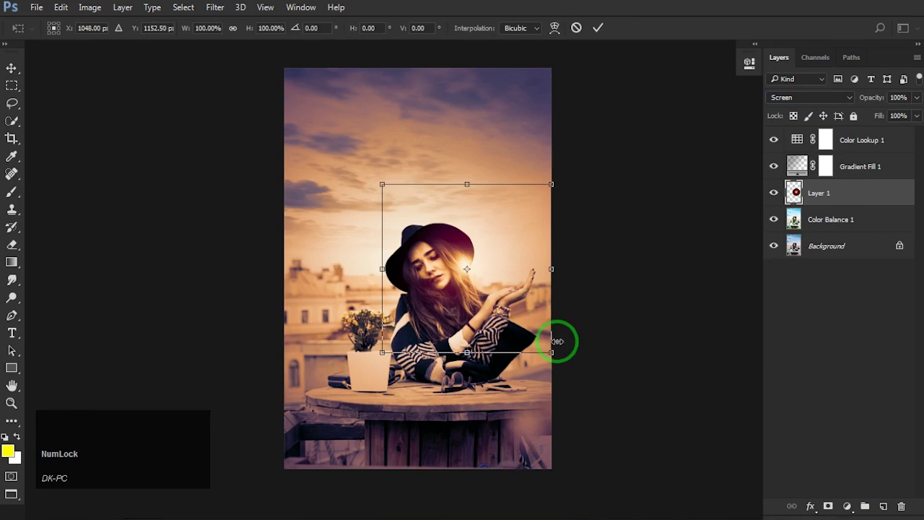
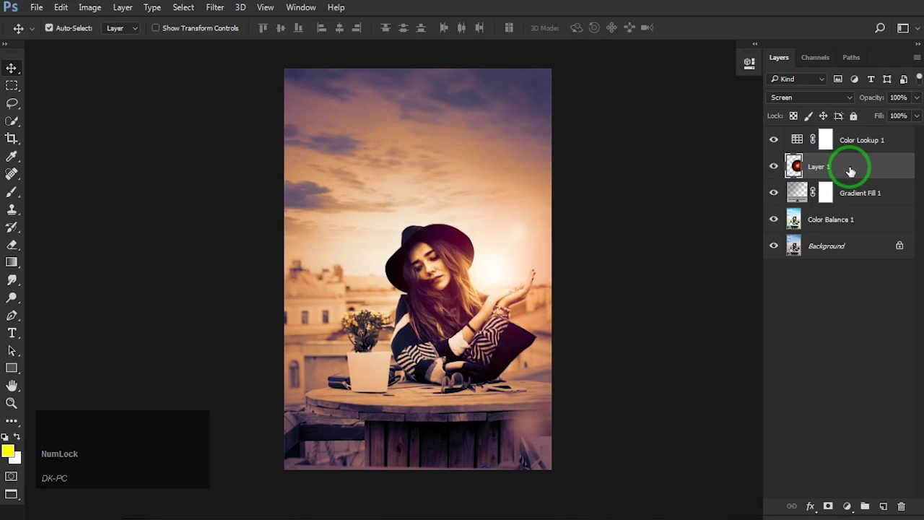
key(ctrl+t)
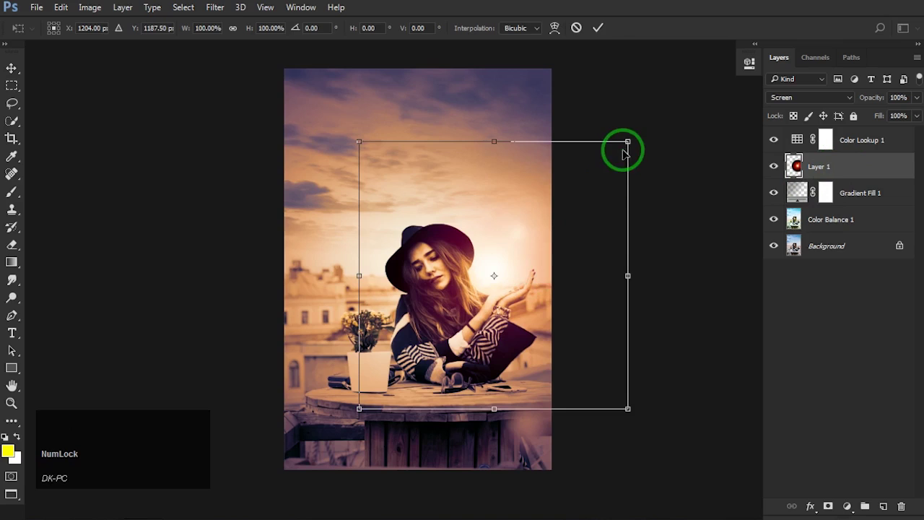
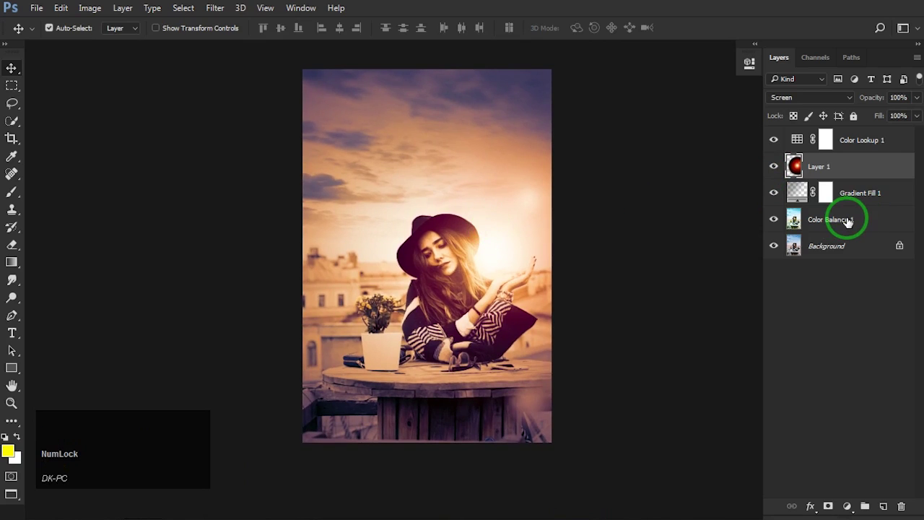
click(851, 222)
key(space)
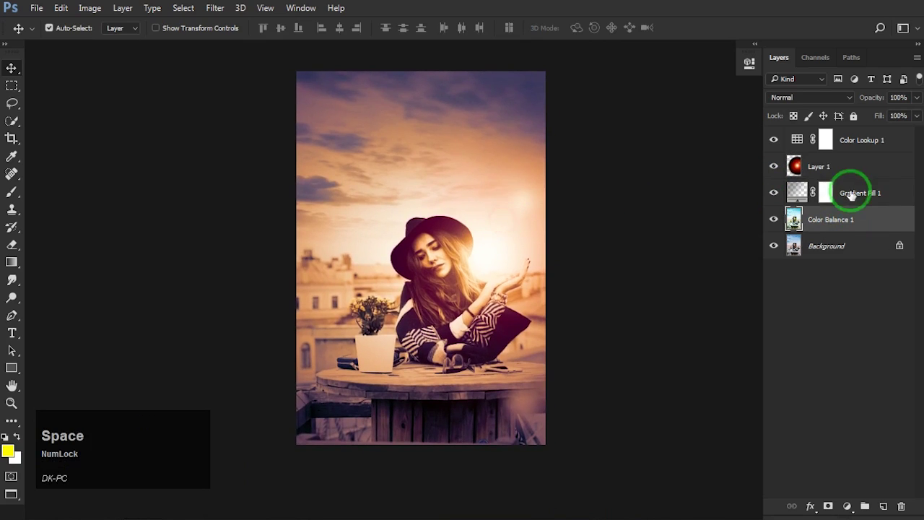
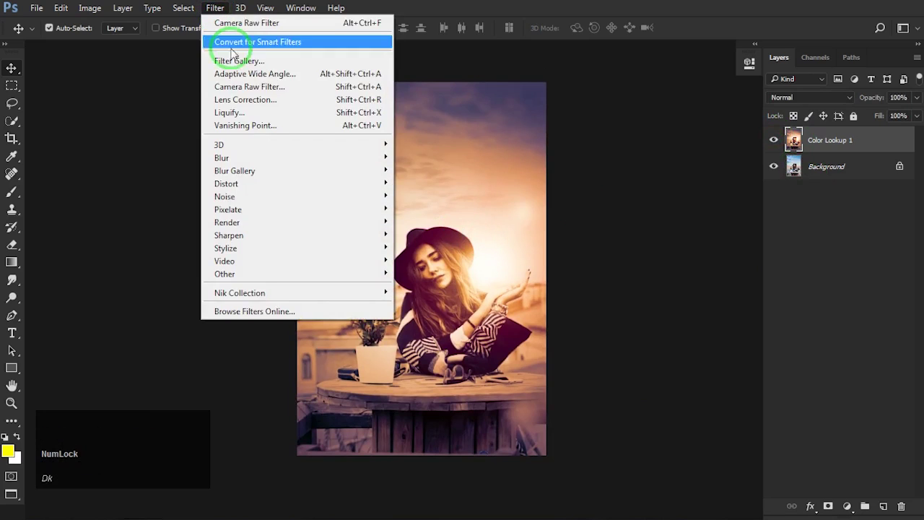
In the Camera Raw Filter set Exposure +0.15, Contrast +19 and Highlights -13
click(239, 92)
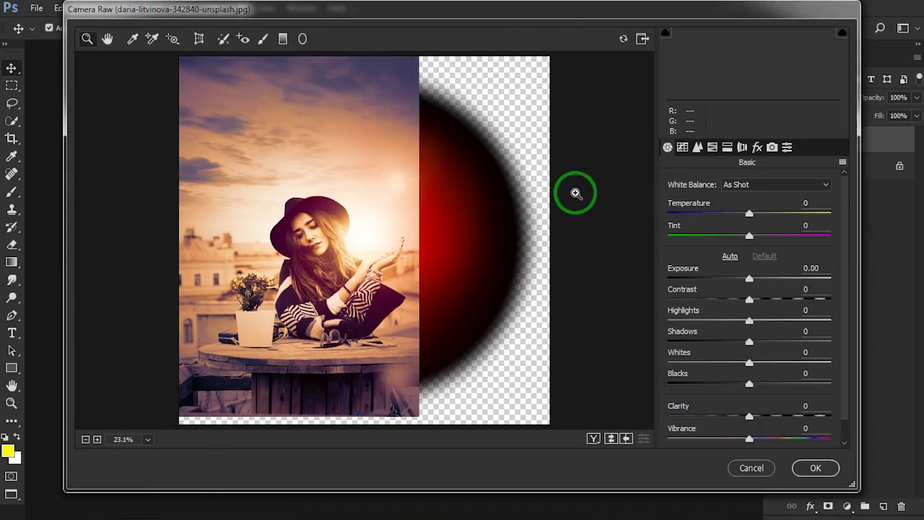
click(108, 37)
text(dk)
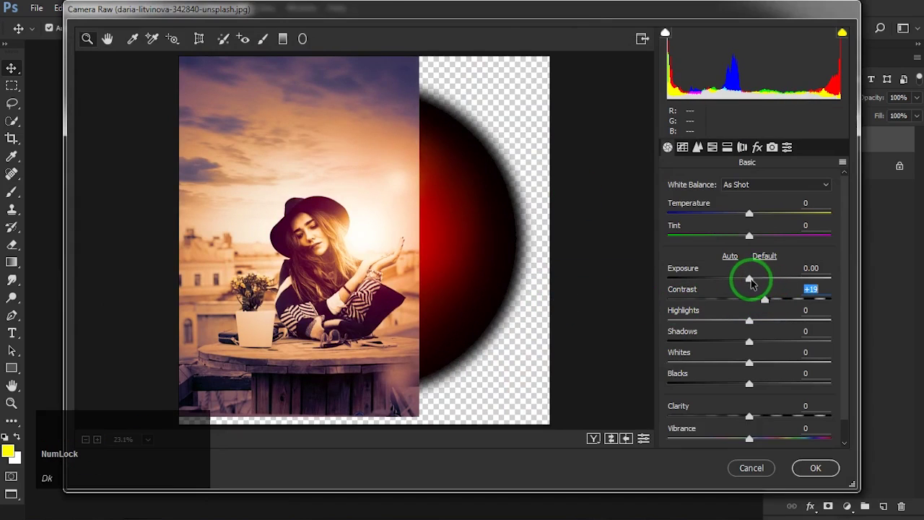
click(109, 37)
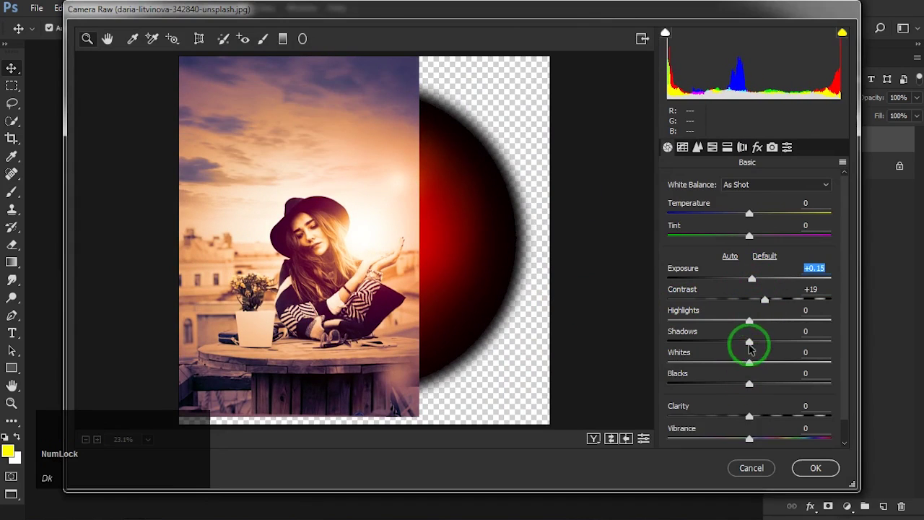
text(dkdk)
click(109, 37)
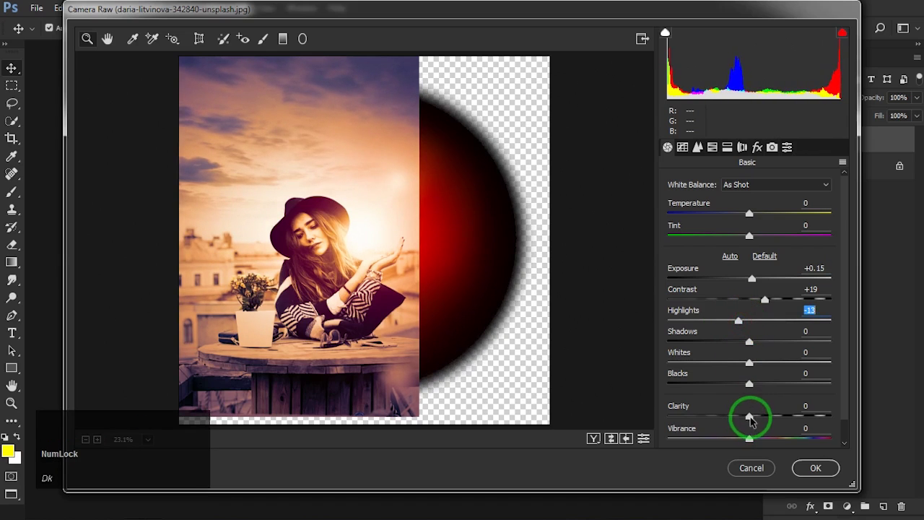
Raise Clarity to +33, nudge Saturation up and apply the Camera Raw adjustments
click(108, 37)
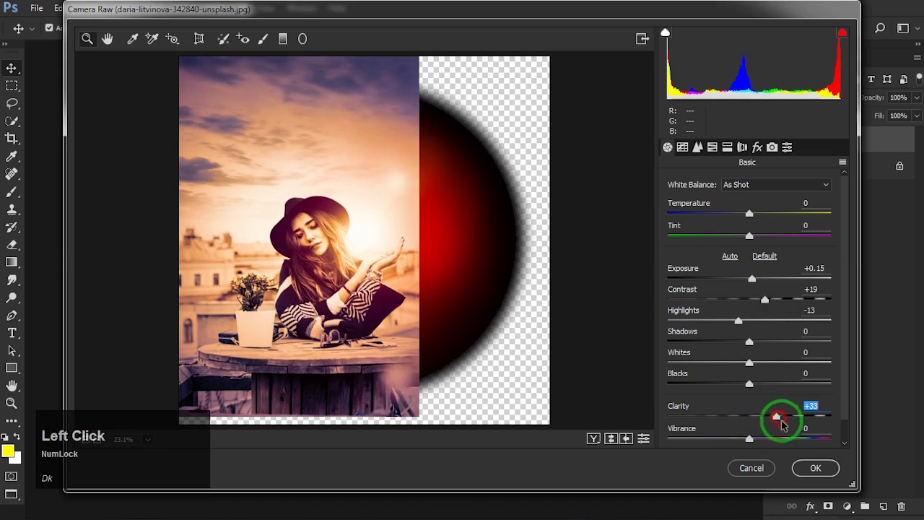
click(108, 37)
drag(108, 37, 108, 37)
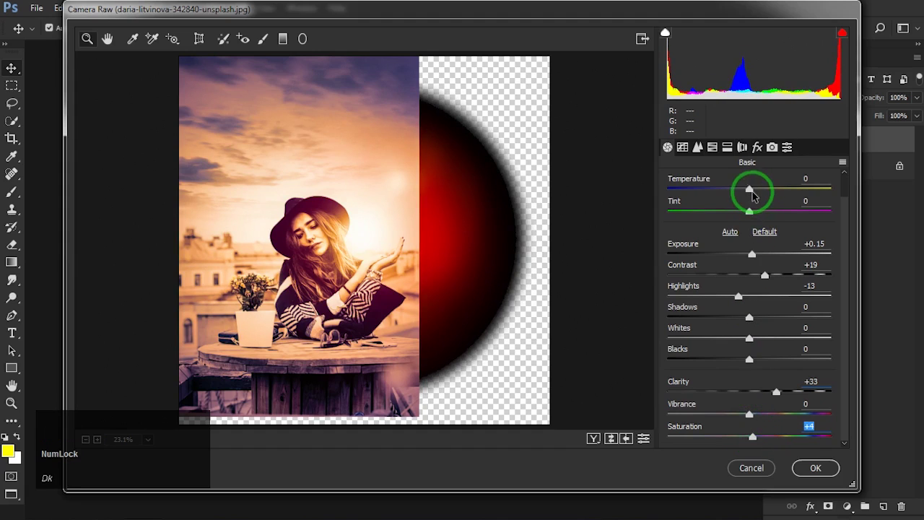
drag(751, 190, 778, 338)
click(109, 37)
text(dk)
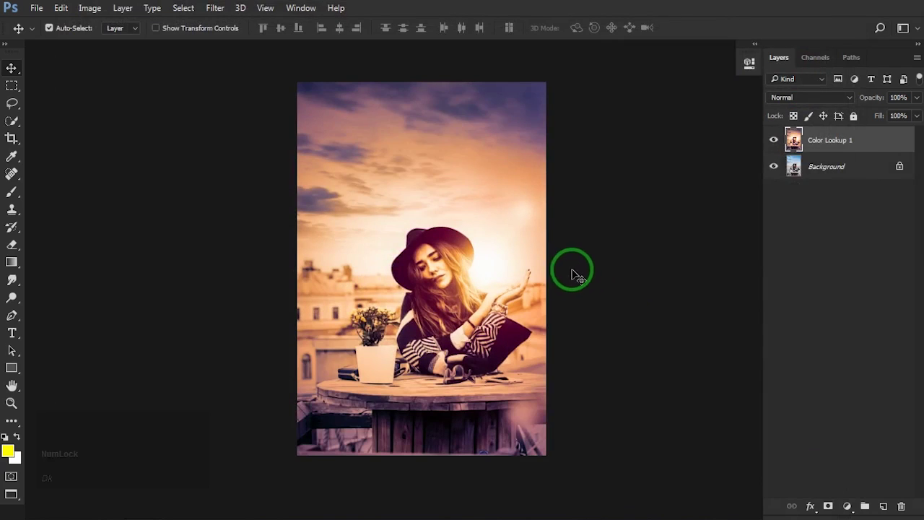
Duplicate the Color Lookup 1 layer with Ctrl+J and apply Filter > Noise reduction to the copy
key(space)
scroll(up, 3)
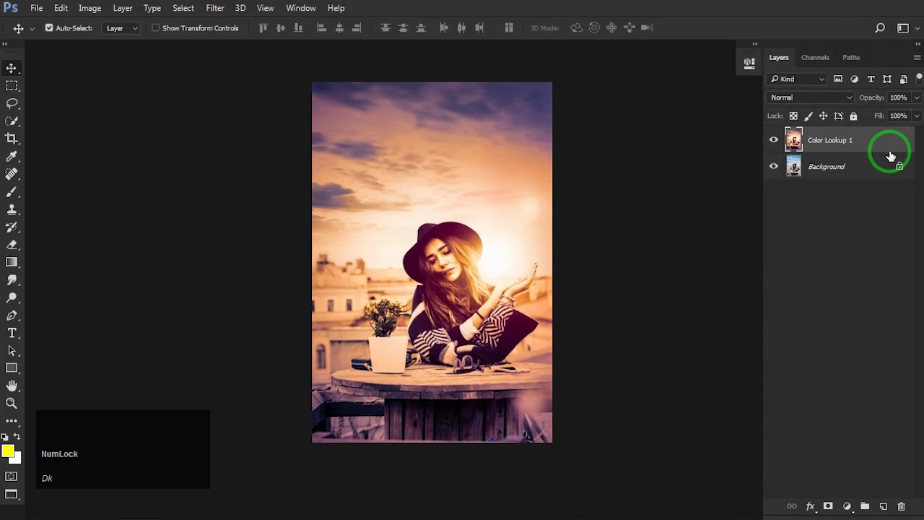
click(878, 149)
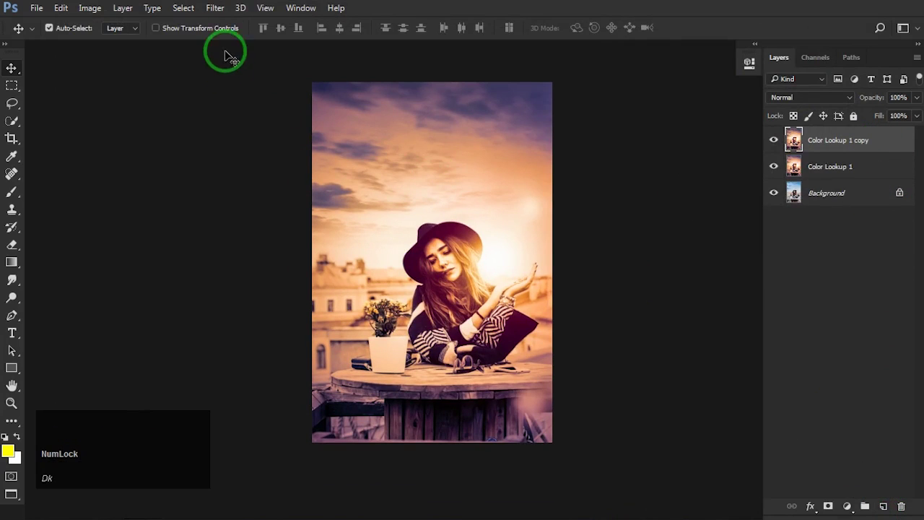
click(218, 12)
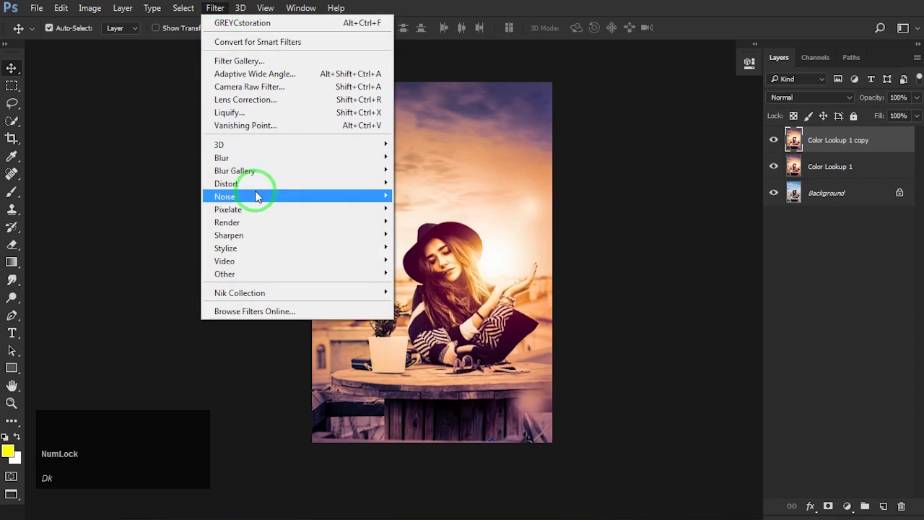
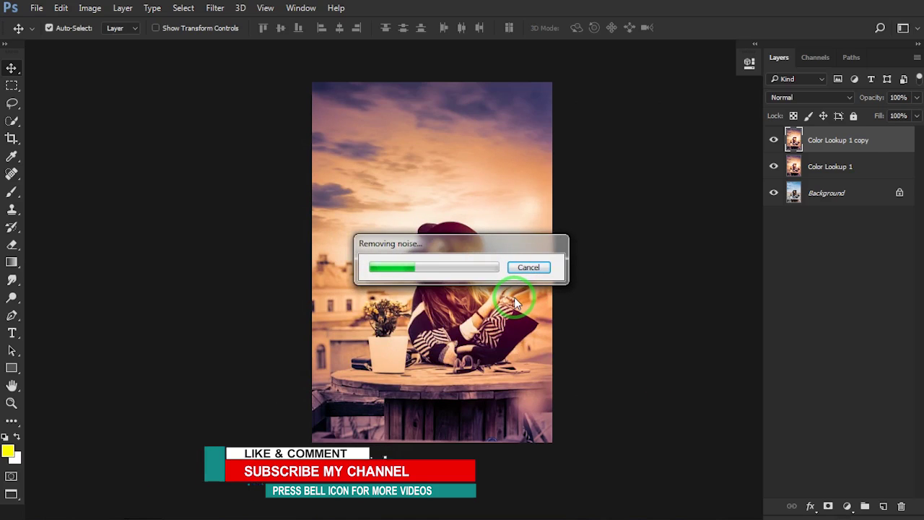
Zoom into the face and erase the smoothed copy over the woman's eyes to restore detail
scroll(up, 3)
scroll(up, 3)
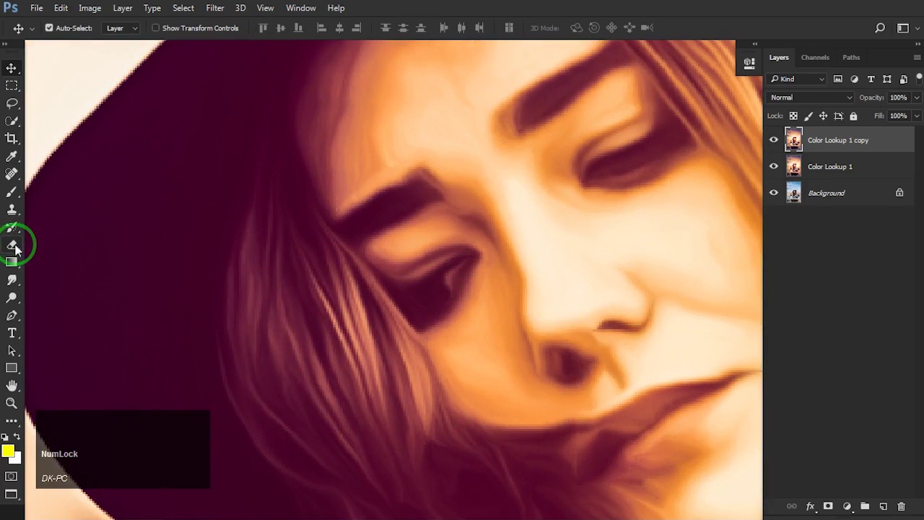
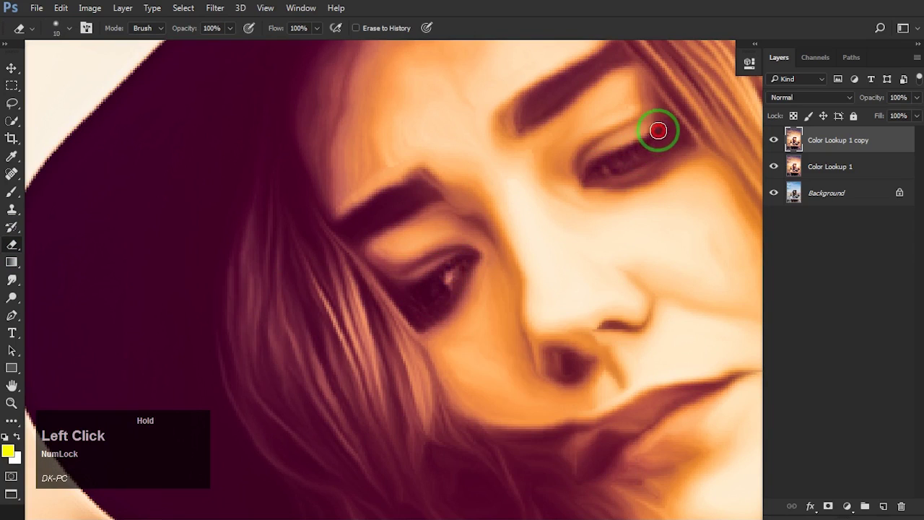
scroll(down, 3)
scroll(down, 3)
click(17, 69)
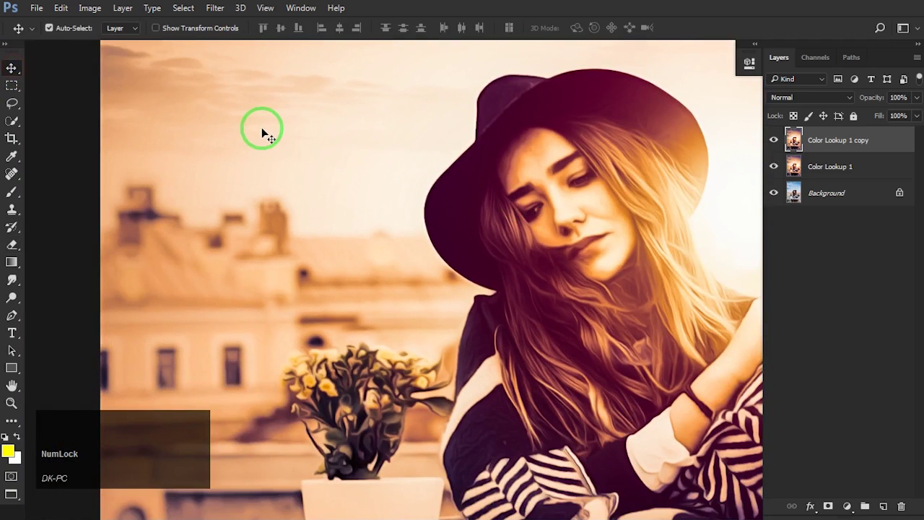
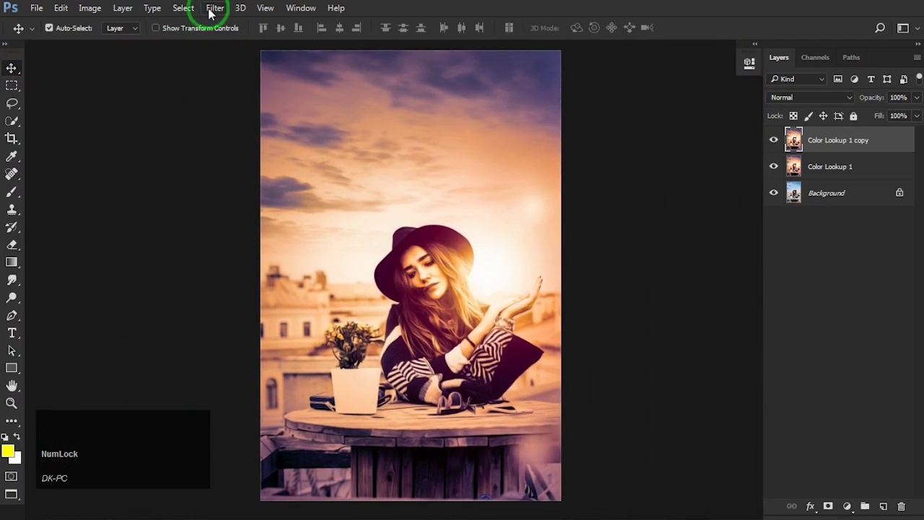
Sharpen the painterly copy with Unsharp Mask at 106% amount and 4.3 px radius
click(214, 11)
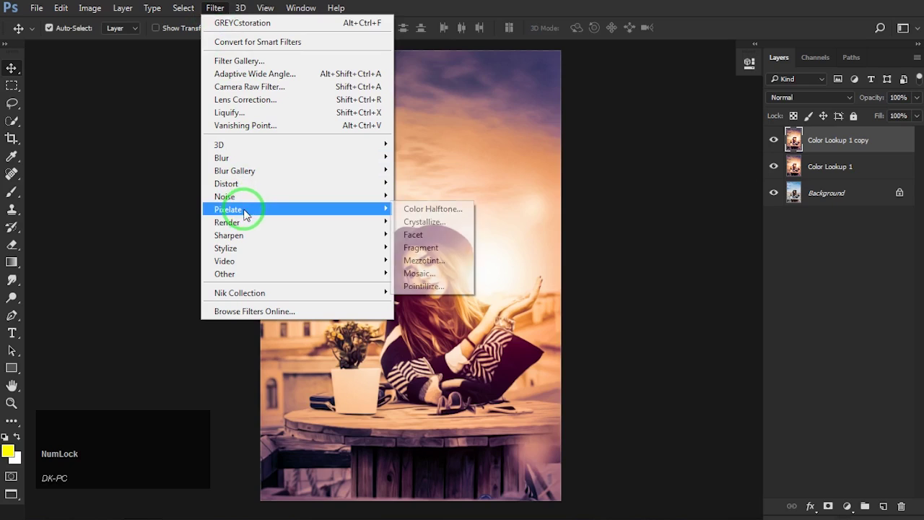
click(245, 230)
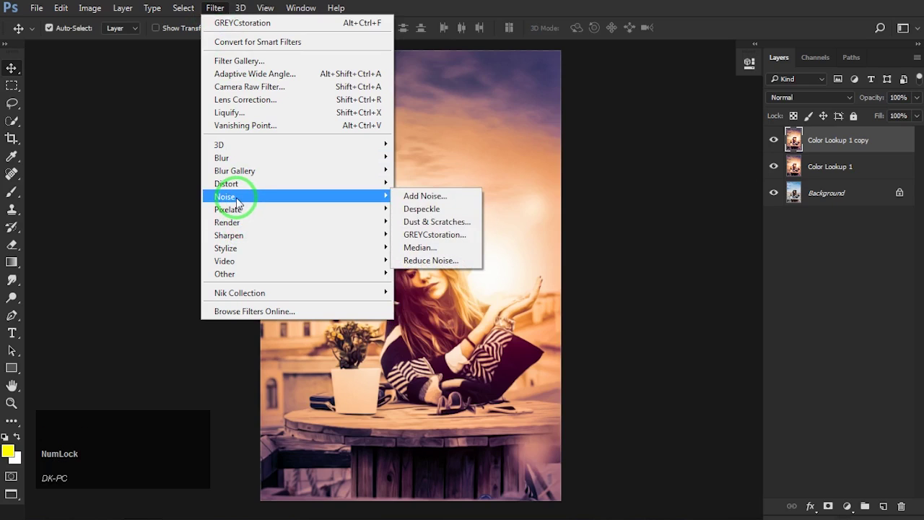
click(239, 238)
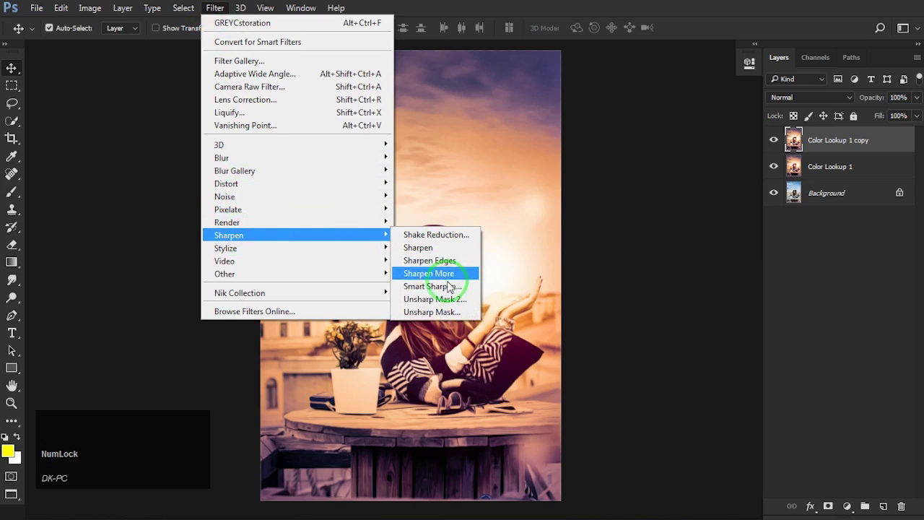
click(447, 315)
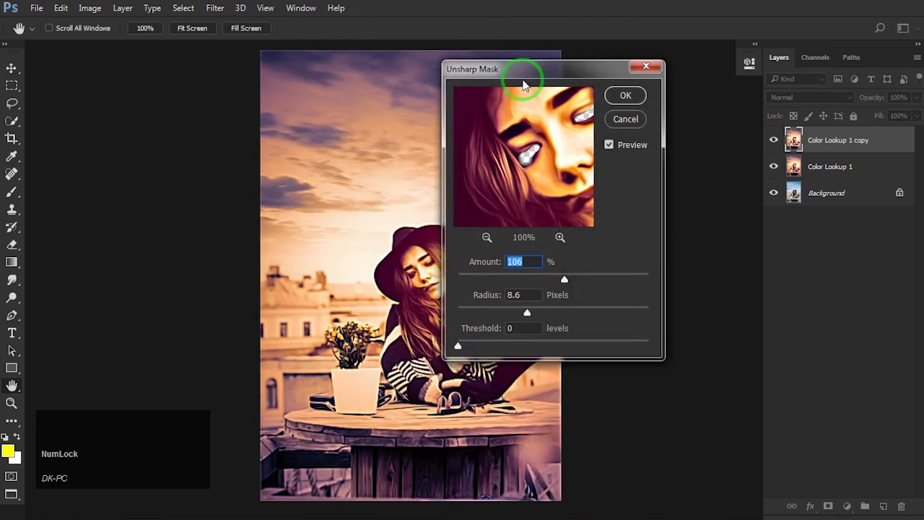
click(19, 26)
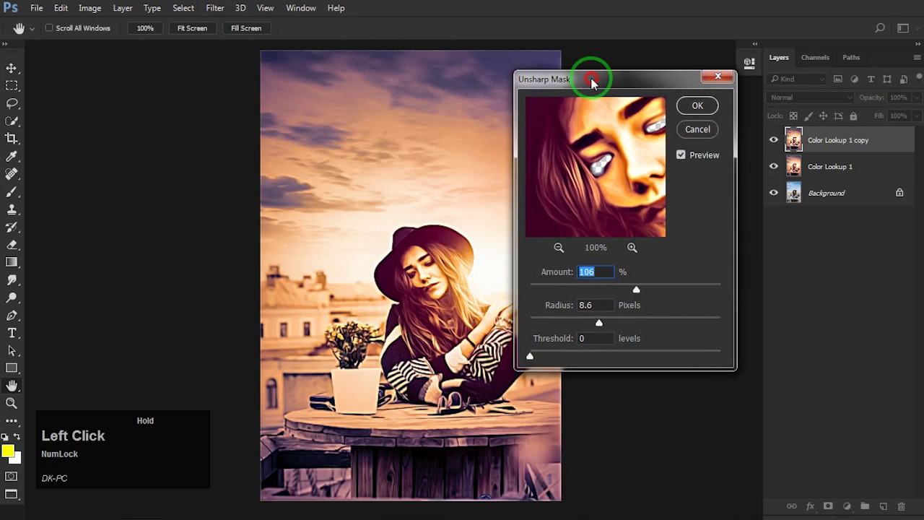
click(19, 27)
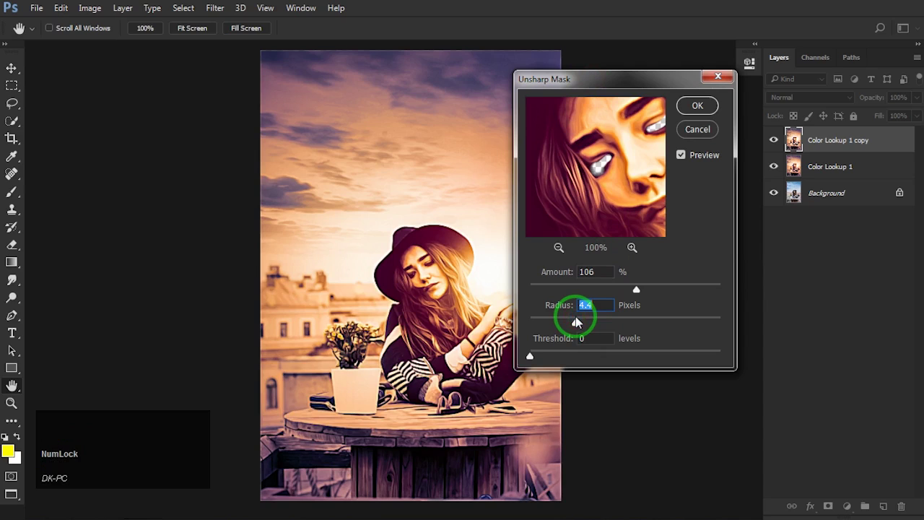
click(19, 27)
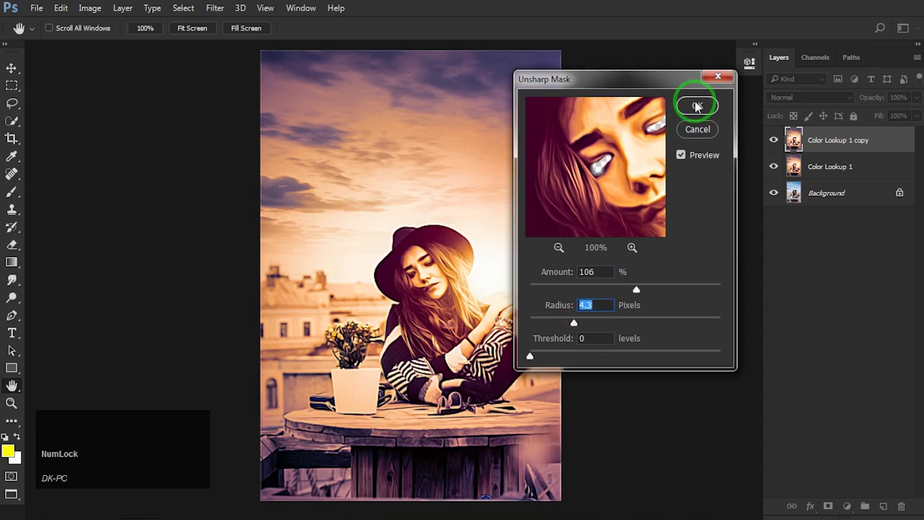
click(19, 26)
Toggle the sharpened copy's visibility off and on to compare the result
scroll(up, 3)
click(775, 143)
click(775, 143)
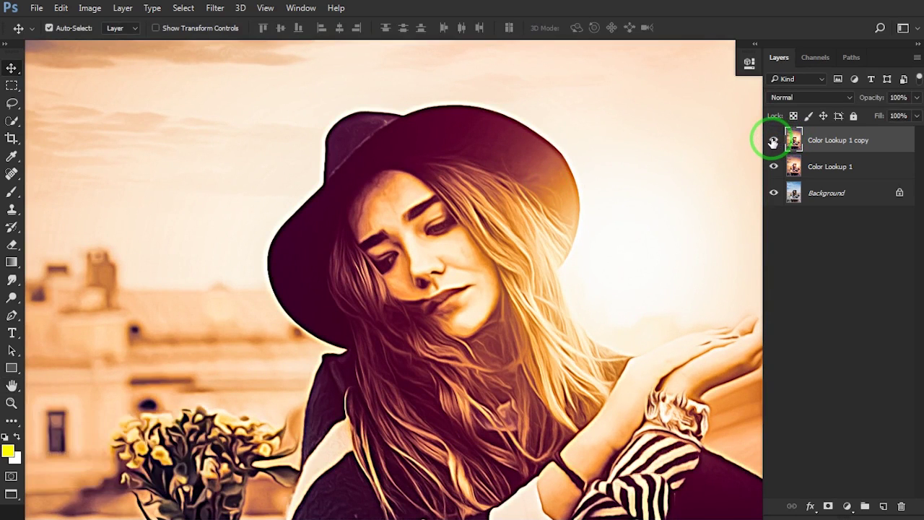
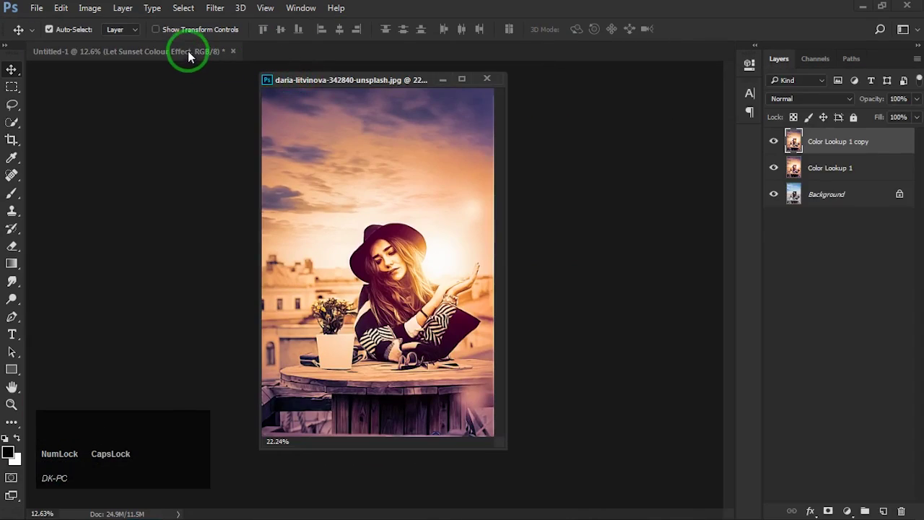
Bring the 'Let Sunset Colour Effect TUTORIAL' title layers onto the photo, centred across the top of the sky
click(190, 51)
click(320, 84)
click(346, 93)
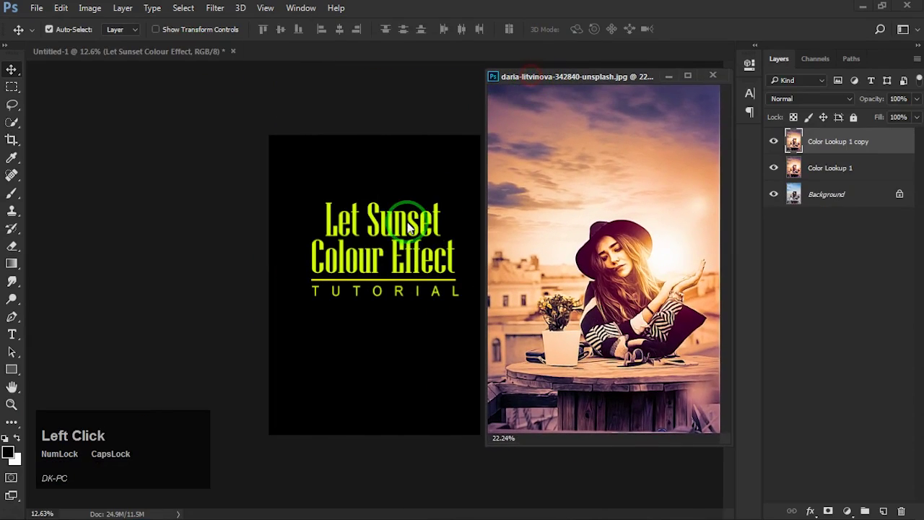
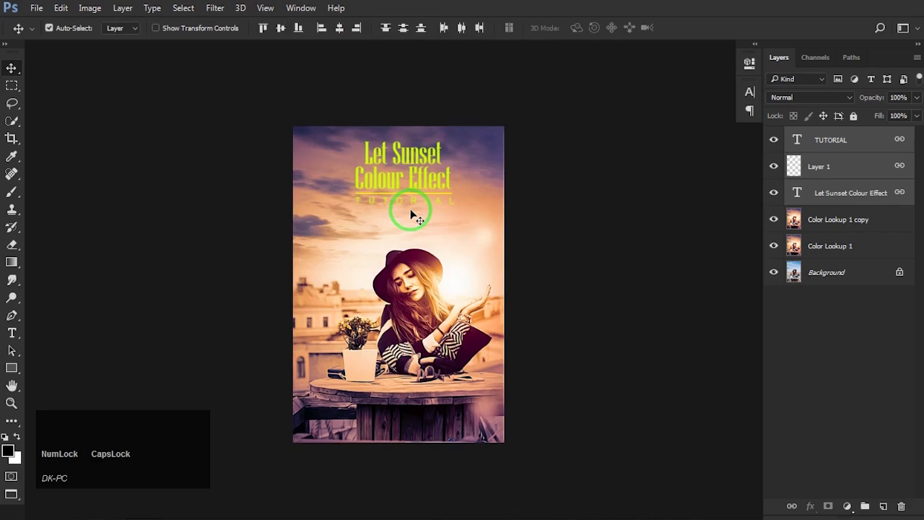
key(space)
click(414, 223)
key(space)
key(space)
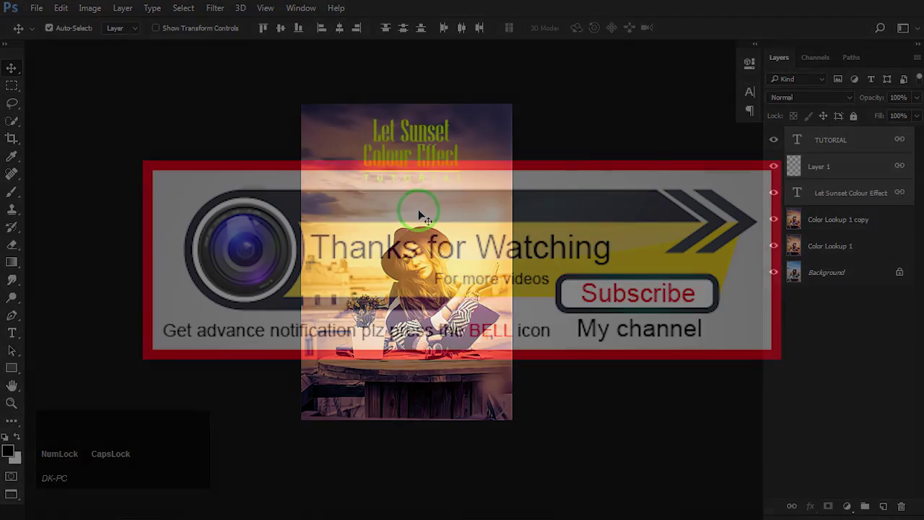